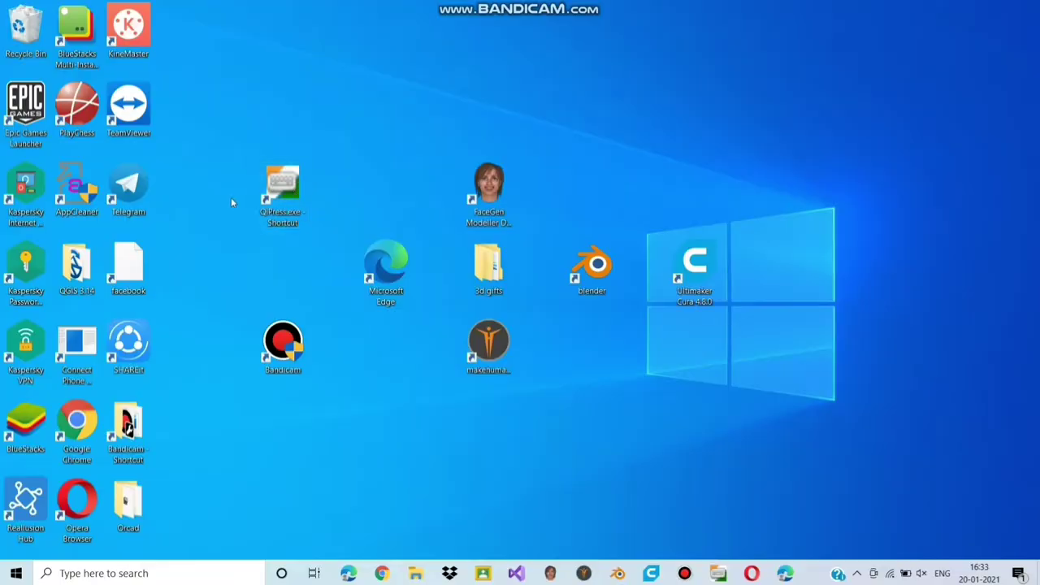
Group the 3d gifts folder, Blender and Cura shortcuts together and launch Blender
click(227, 206)
right_click(228, 205)
click(185, 209)
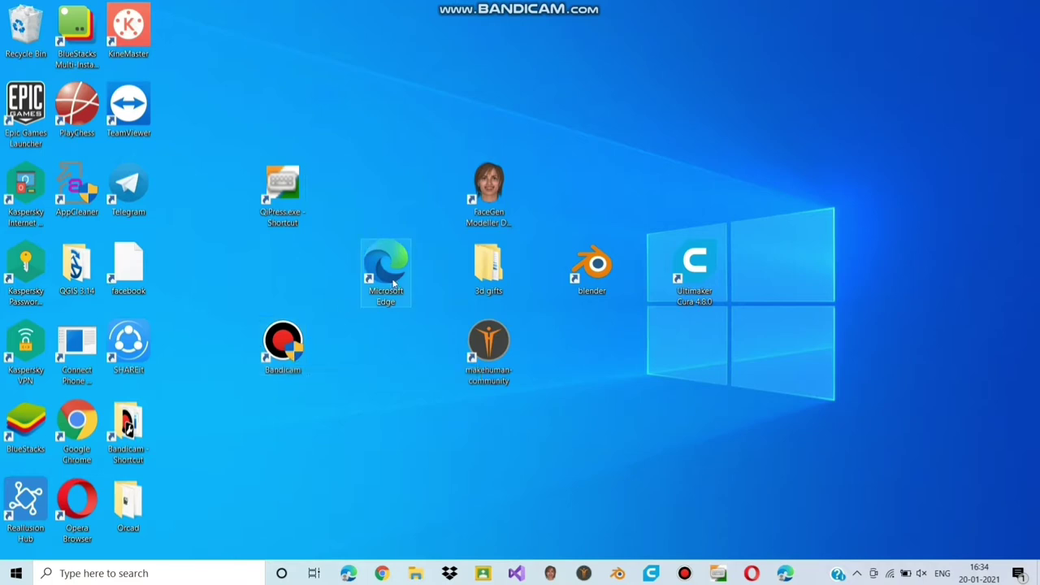
drag(387, 270, 554, 262)
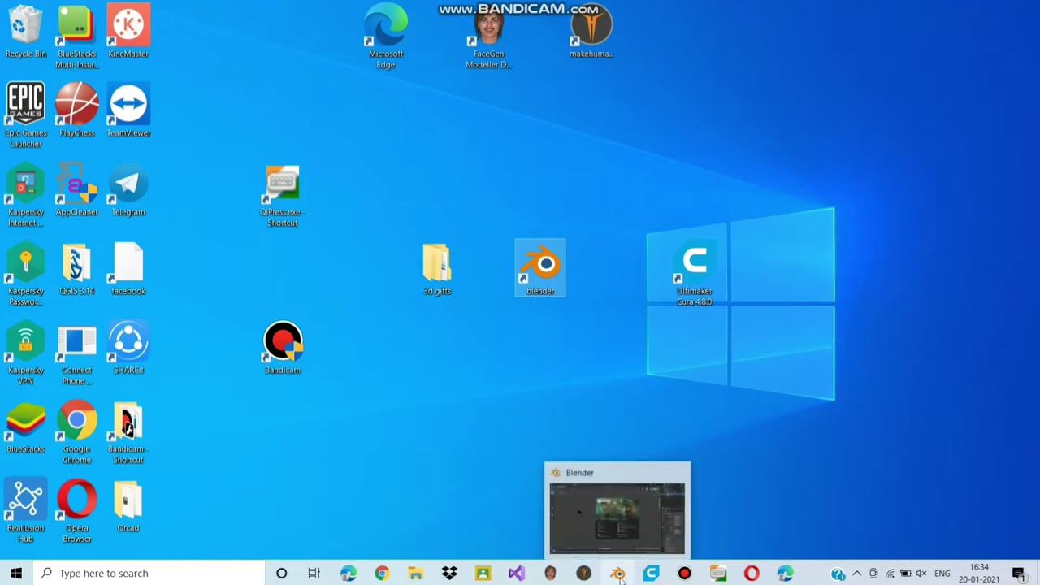
Dismiss the splash screen and keep the default scene
click(528, 534)
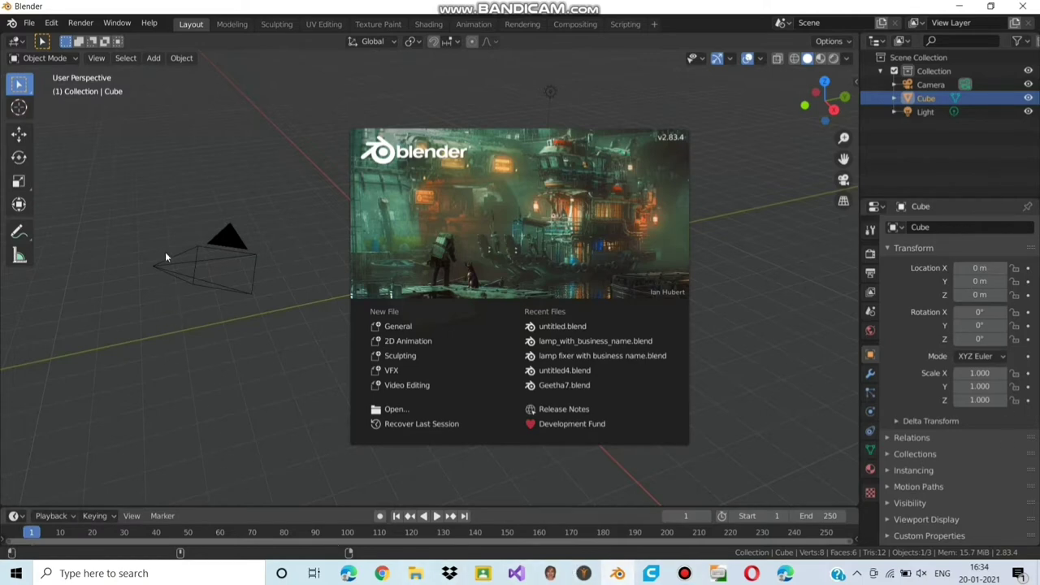
click(363, 278)
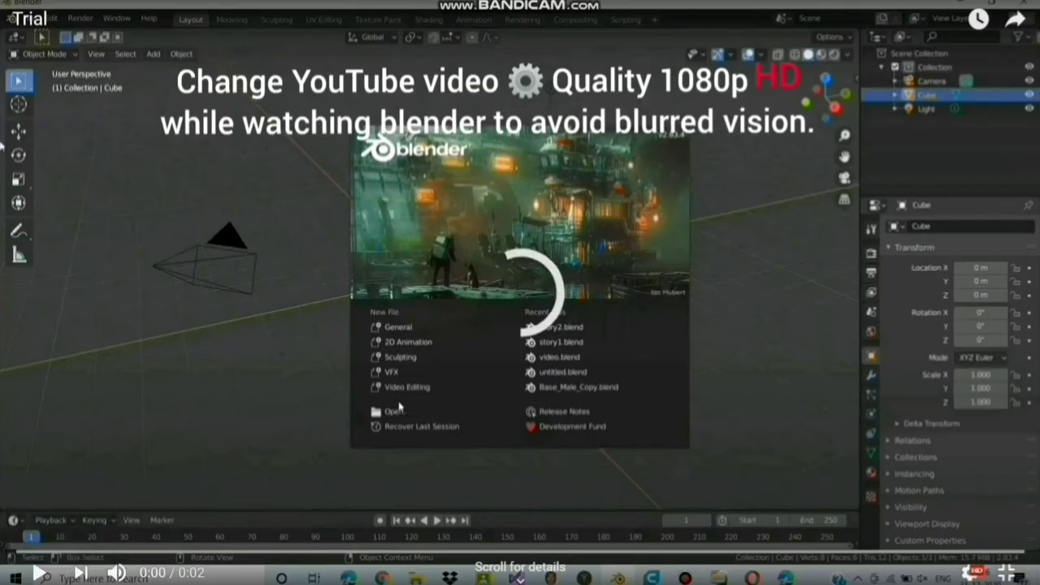
click(6, 140)
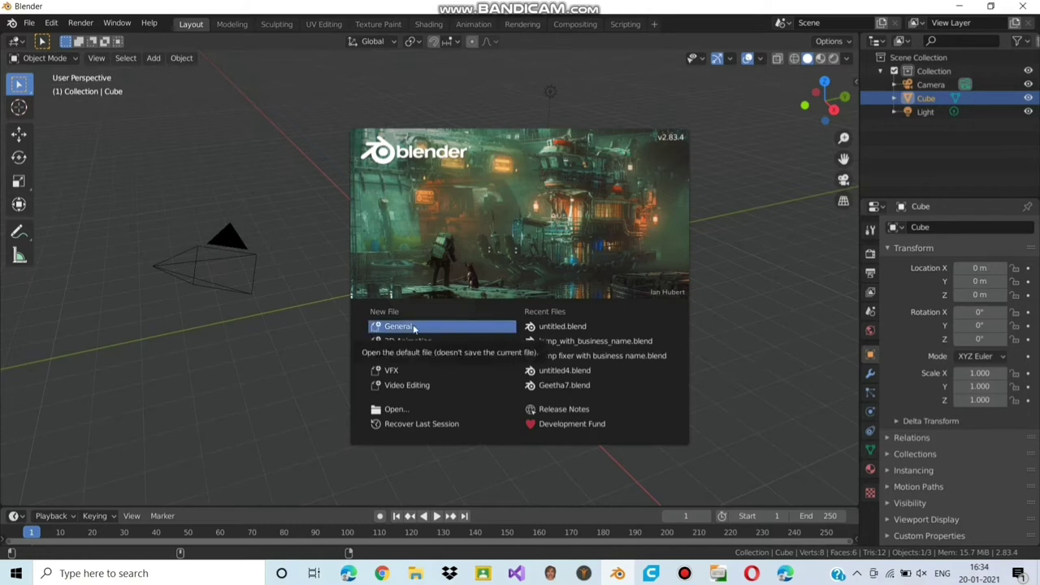
click(423, 323)
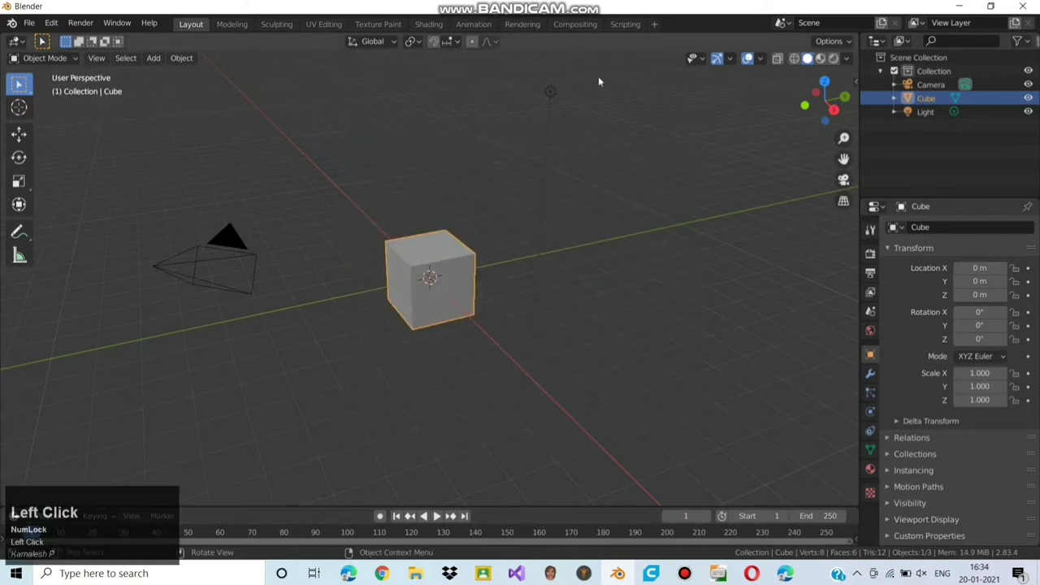
Select the cube, camera and light and delete them, leaving an empty scene
scroll(down, 3)
click(18, 85)
scroll(up, 3)
drag(18, 85, 315, 297)
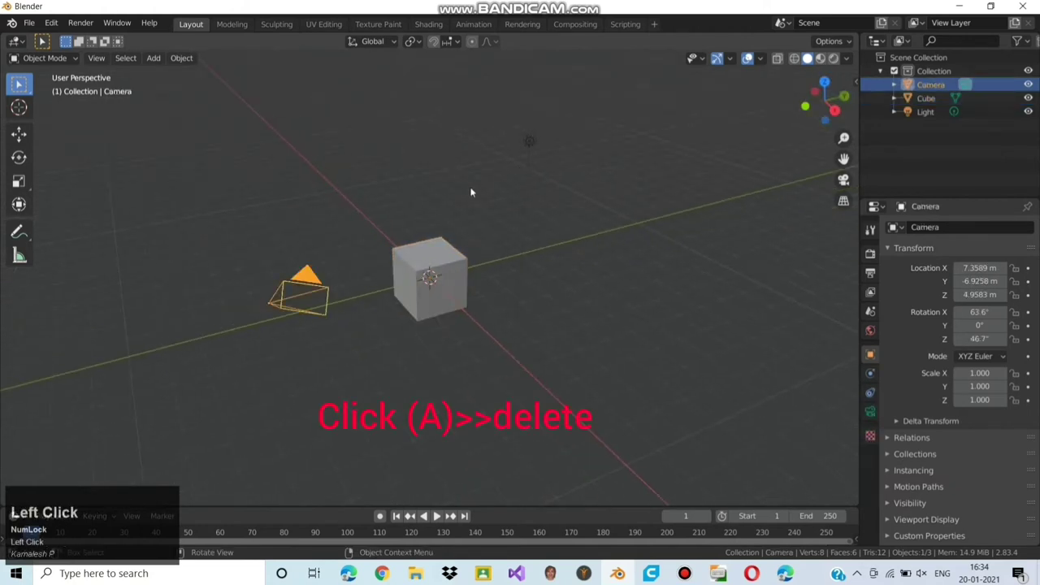
key(a)
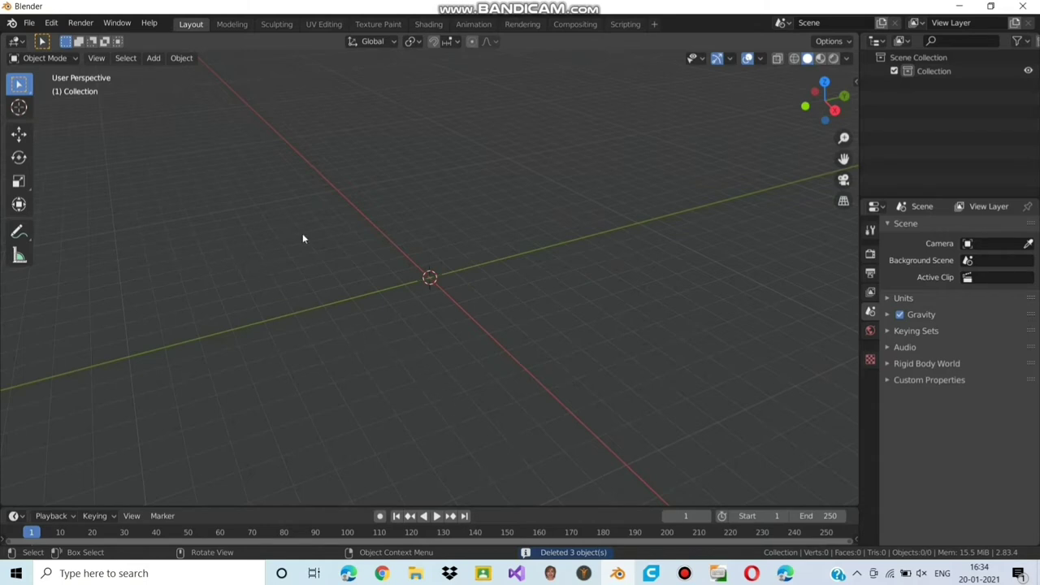
Add a text object at the world origin
click(156, 61)
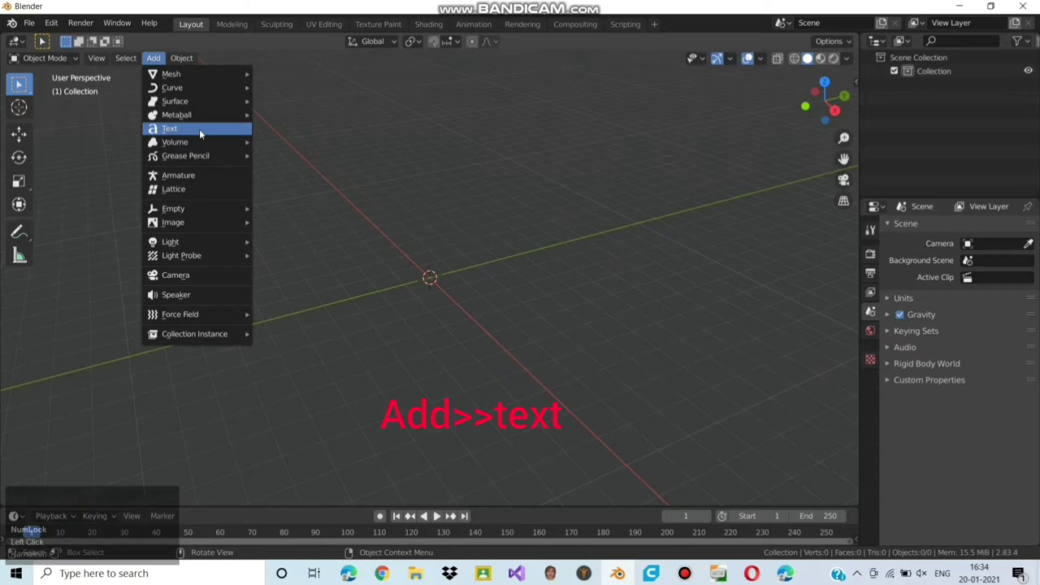
click(205, 129)
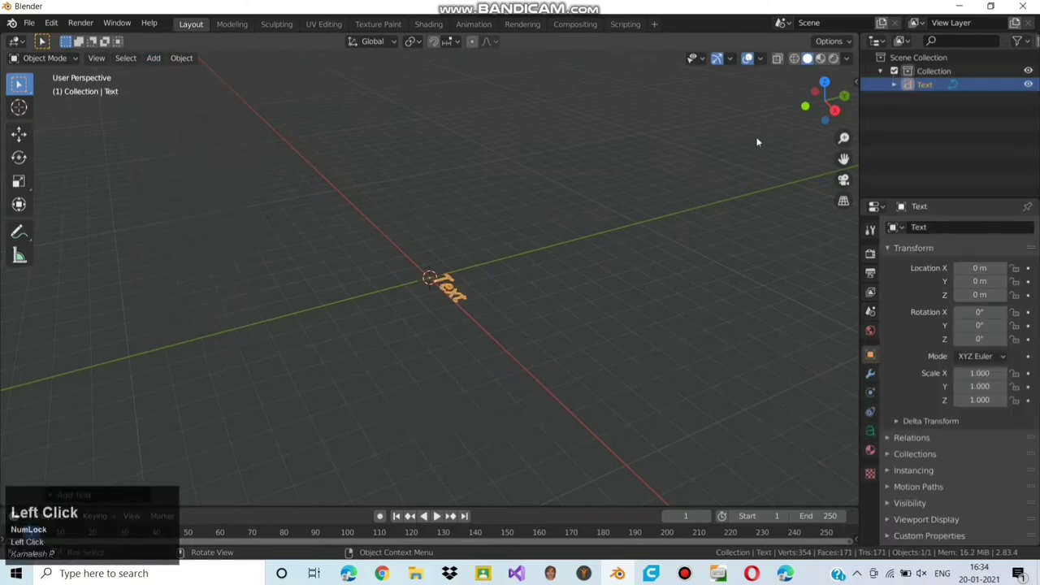
scroll(up, 3)
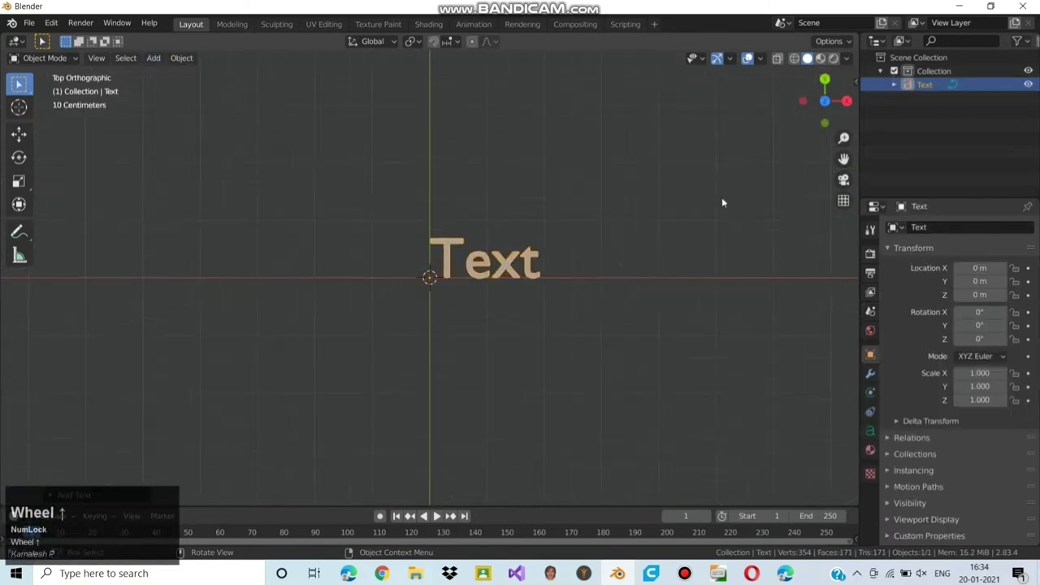
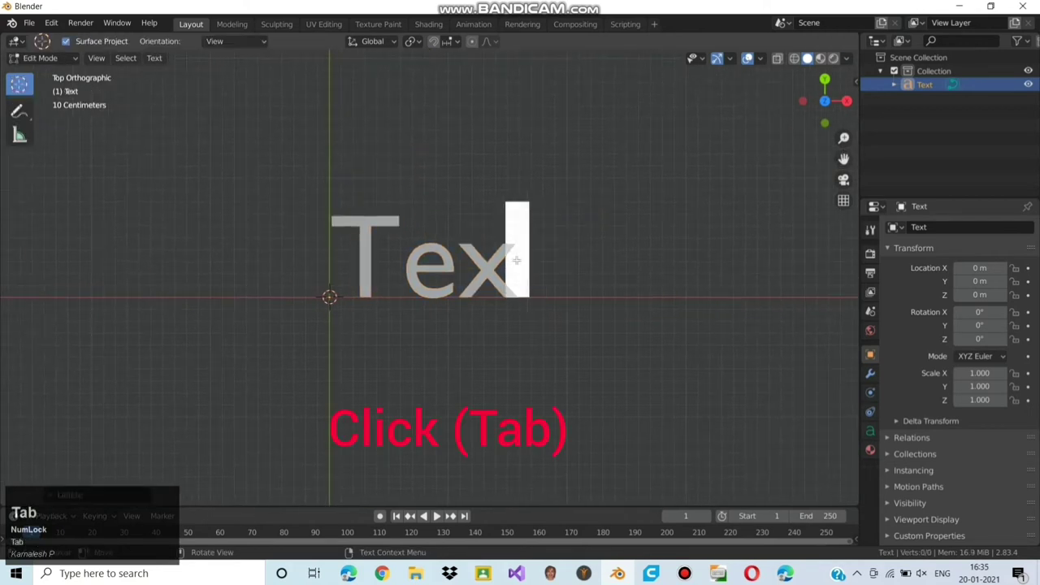
Replace the default word with KARTHIKEYAN in Edit Mode
key(shift+k)
key(shift+a)
key(shift+r)
key(shift+t)
key(shift+h)
key(shift+i)
key(shift+k)
key(shift+e)
key(shift+y)
key(shift+a)
key(shift+n)
scroll(down, 3)
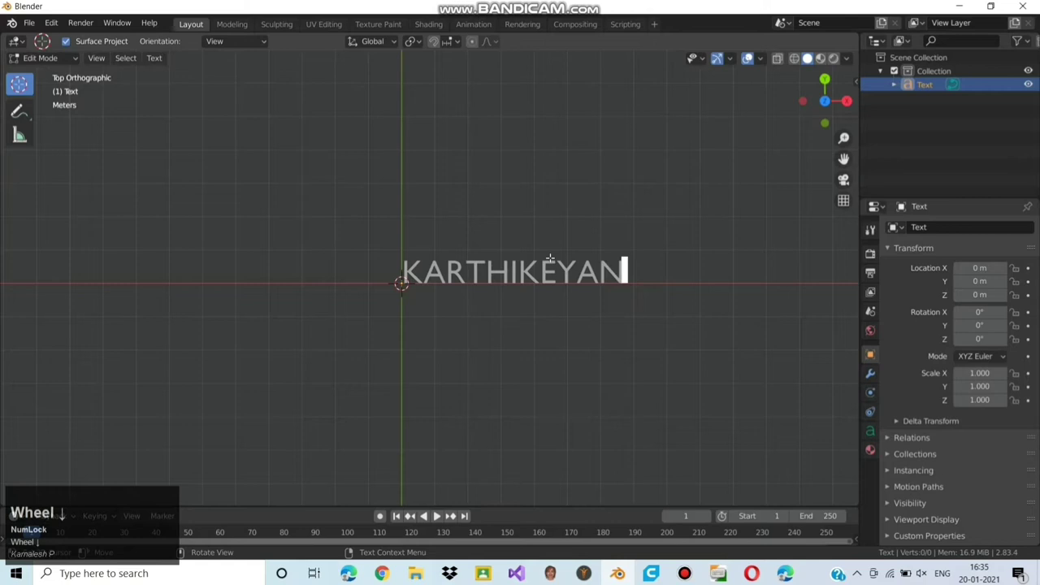
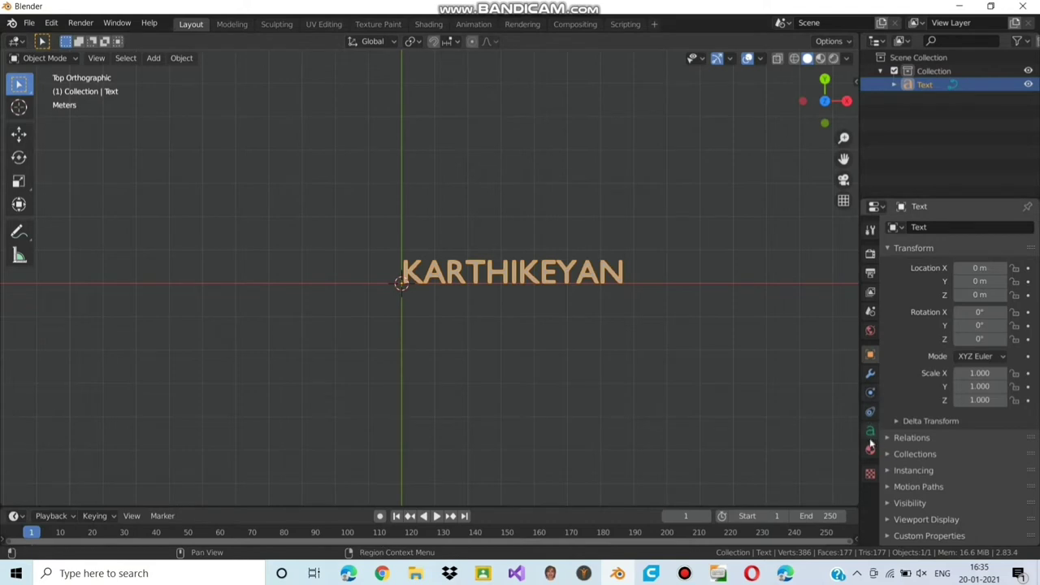
Show the text's font settings and browse for a Regular font file
click(877, 430)
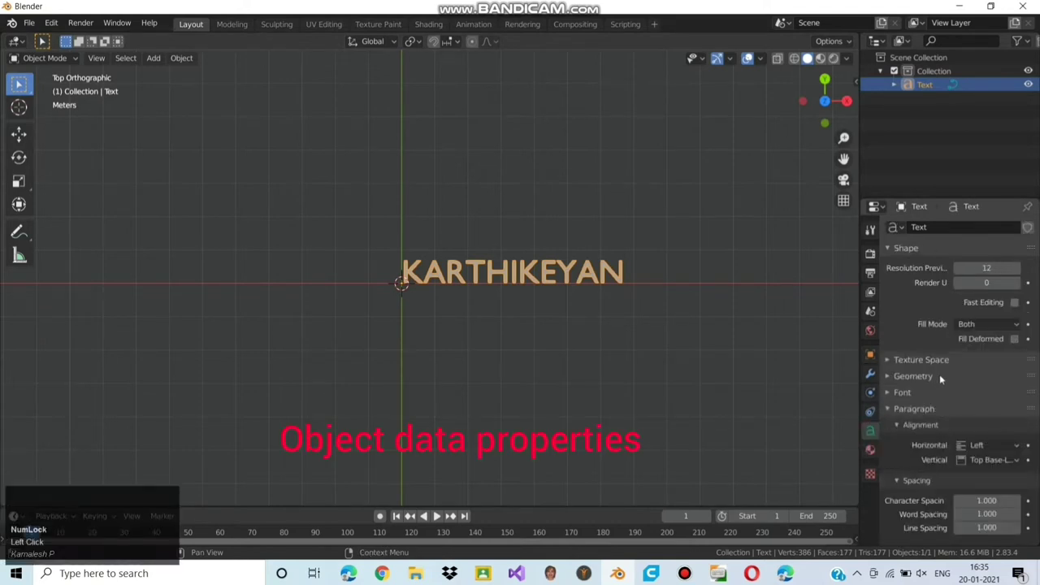
scroll(down, 3)
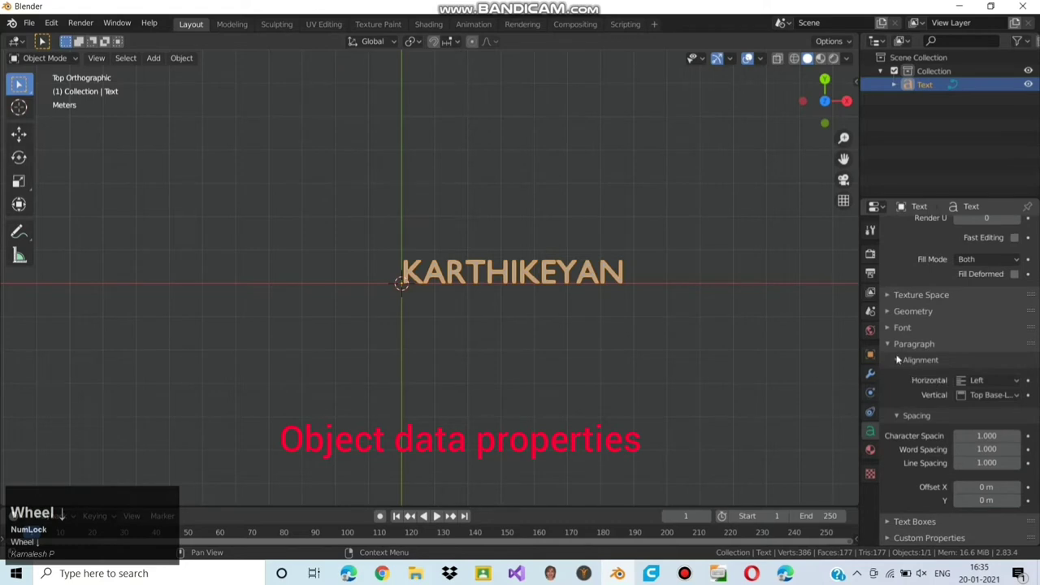
click(893, 324)
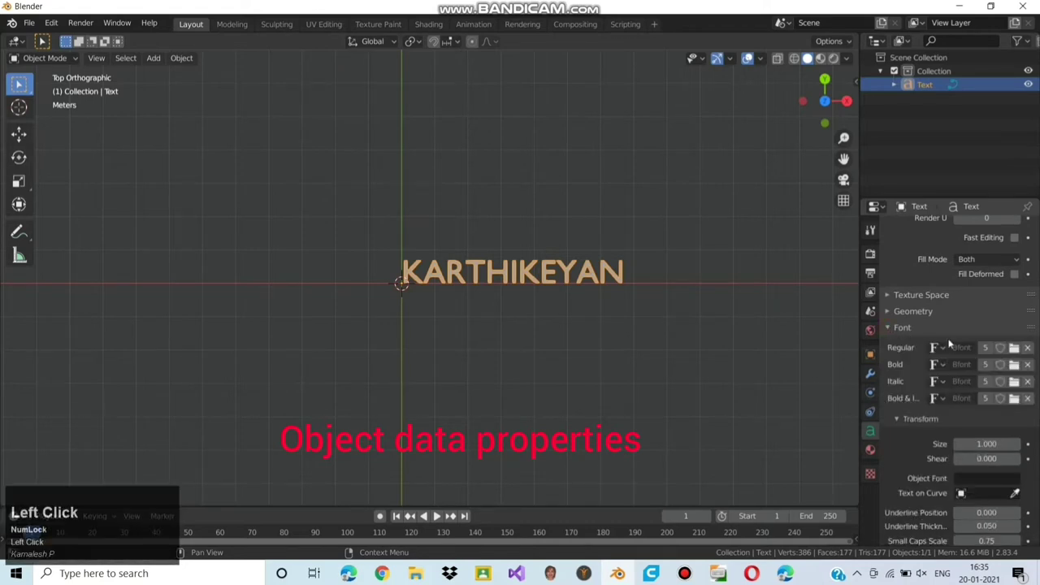
click(1017, 350)
Load EqualSans_Demo.ttf from the Dual Flip Name Font folder onto the text
scroll(down, 3)
scroll(up, 3)
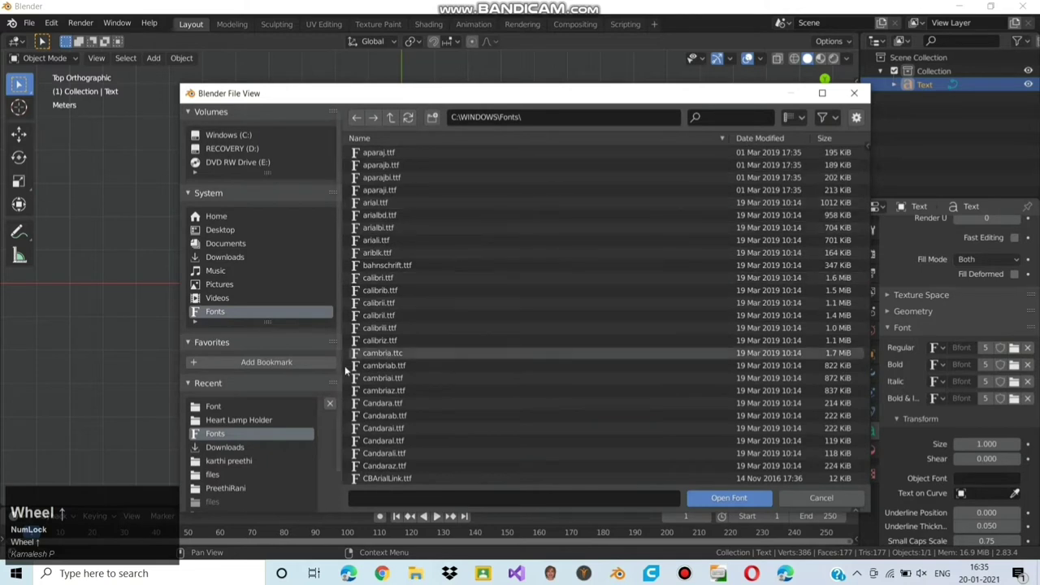
click(249, 406)
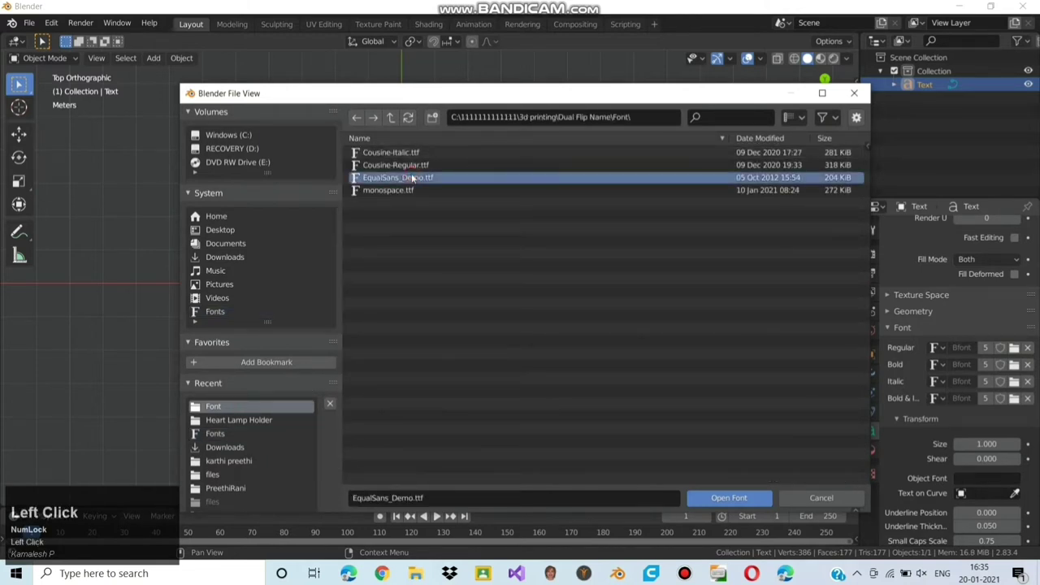
click(449, 177)
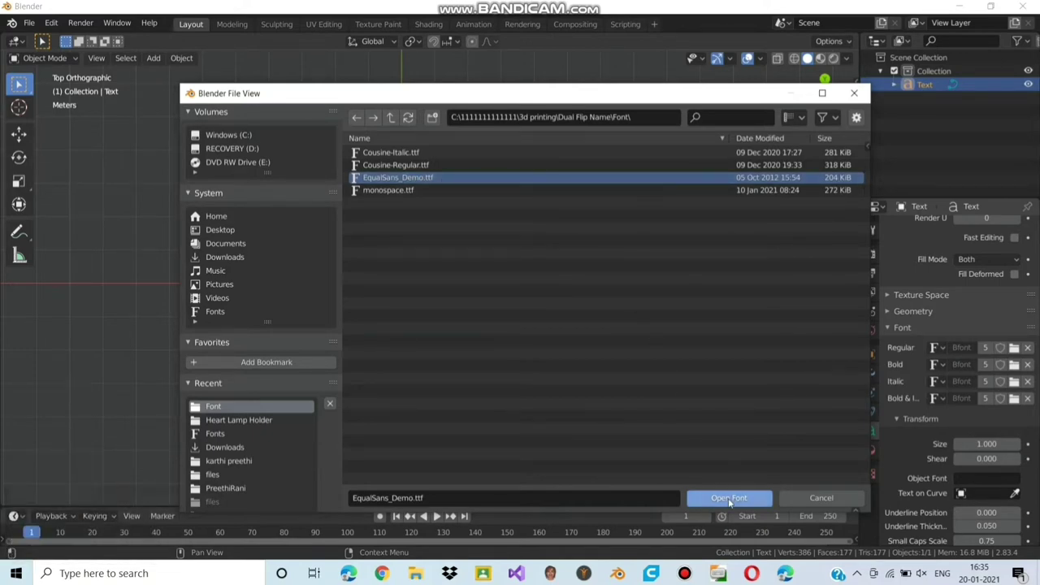
click(735, 498)
scroll(up, 3)
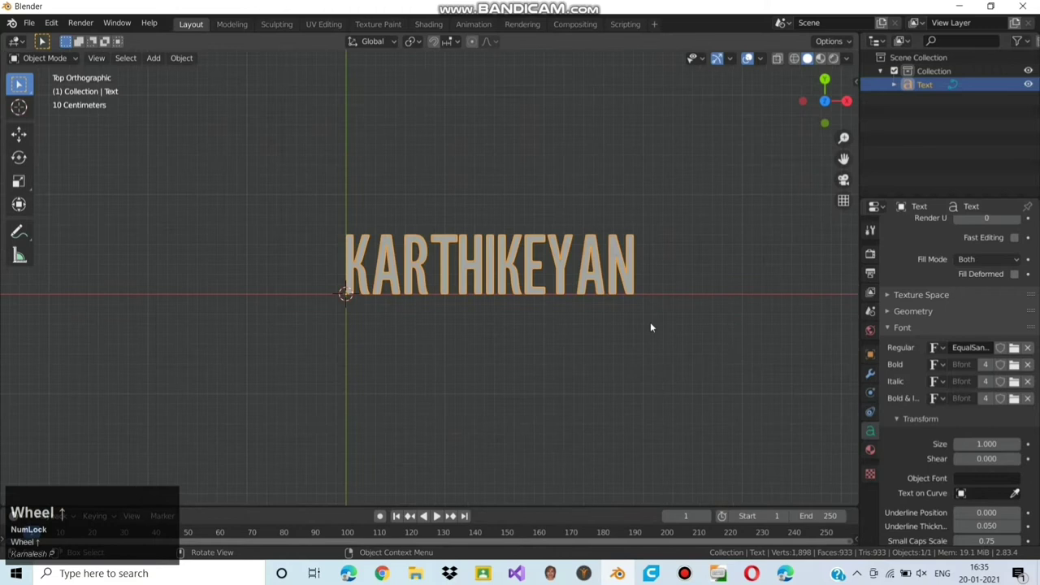
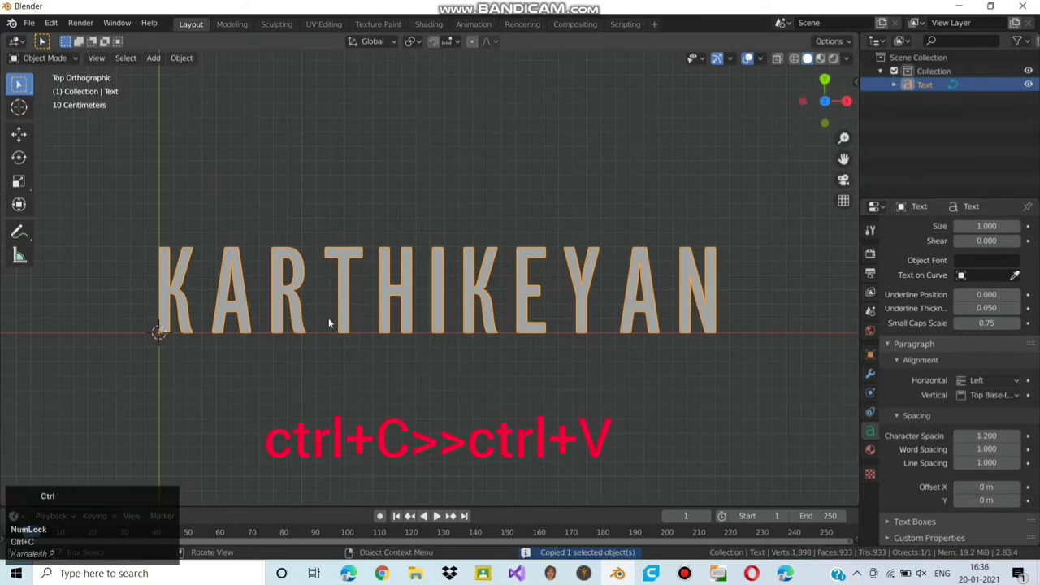
Paste a duplicate of the text object and enter Edit Mode on it
key(ctrl+v)
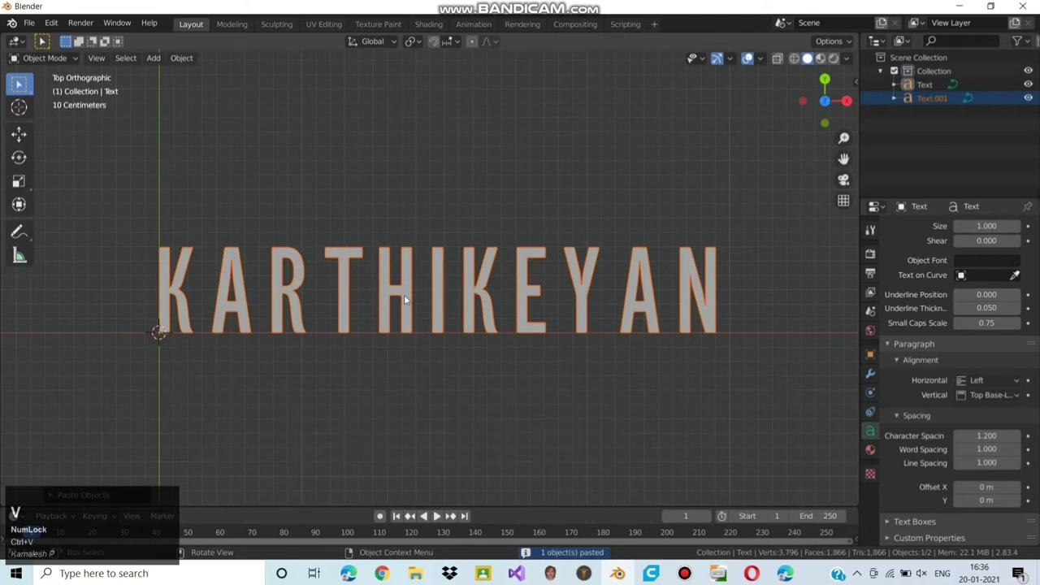
key(Tab)
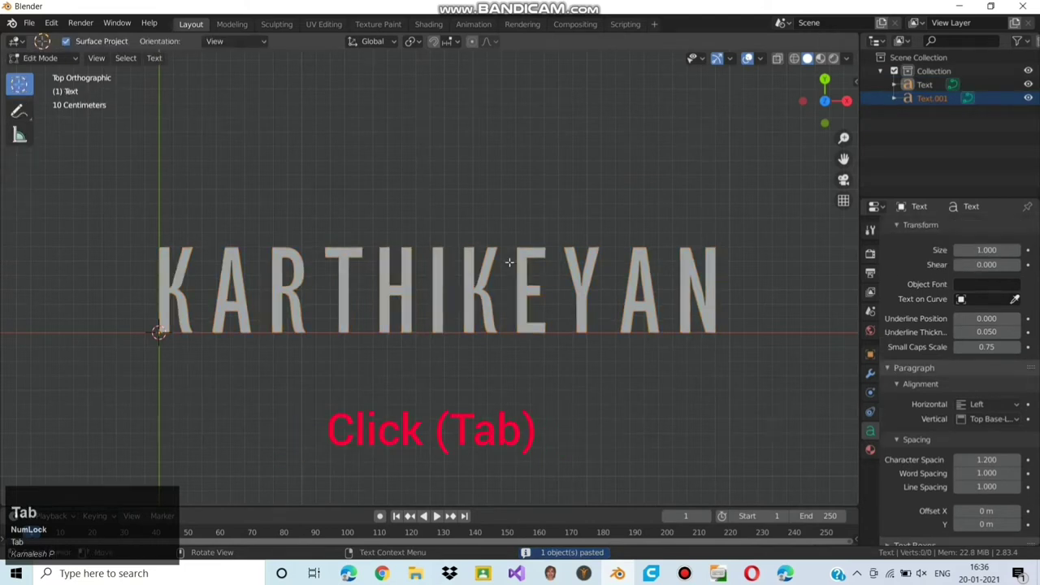
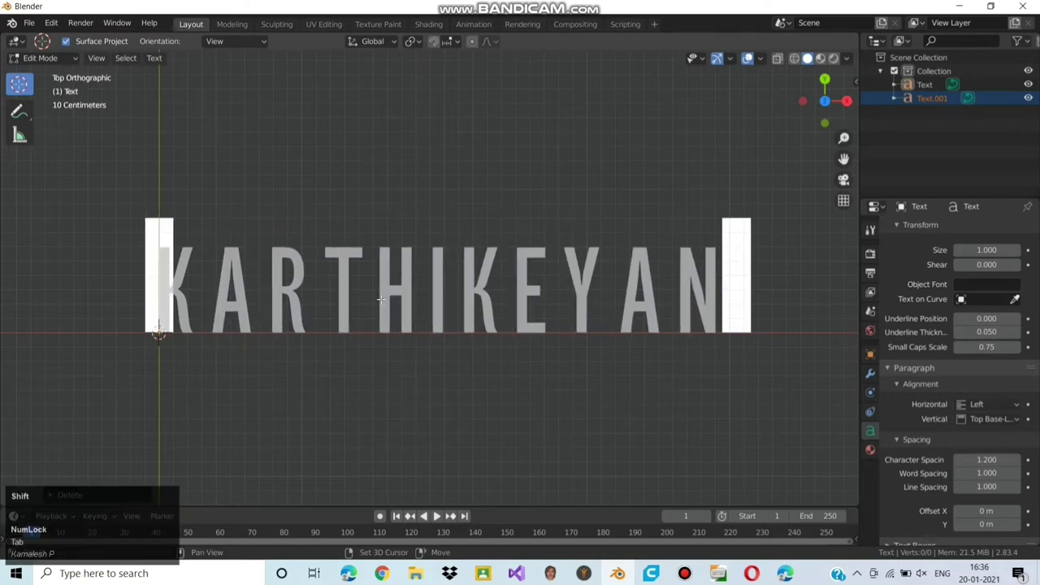
Delete the copy's letters and start retyping them as the second name
key(shift+p)
key(shift+r)
key(shift+e)
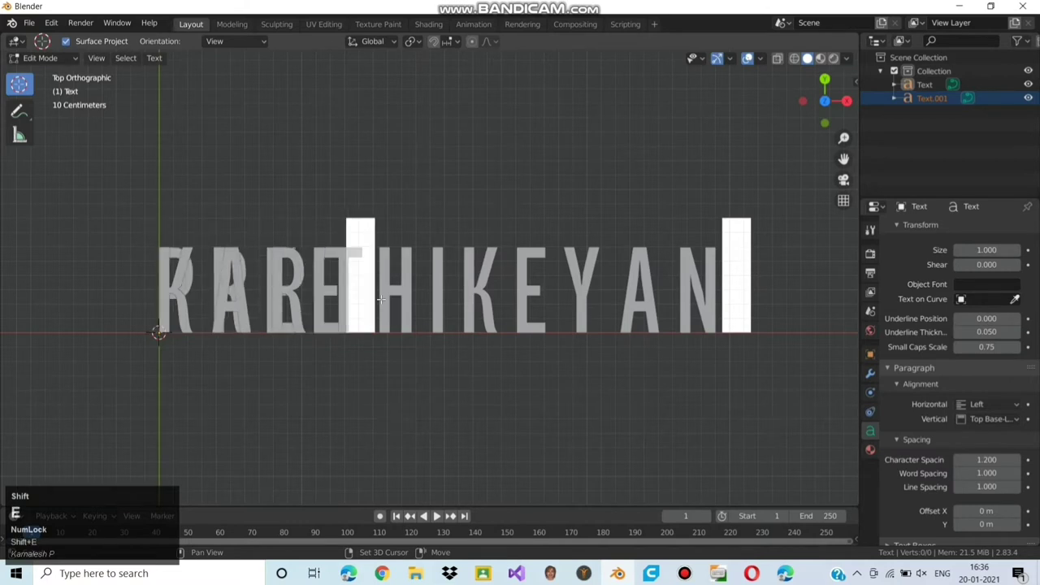
key(shift+t)
key(shift+h)
key(shift+i)
key(shift+r)
Finish typing the second name and return to Object Mode
key(shift+a)
key(shift+n)
key(shift+i)
key(Tab)
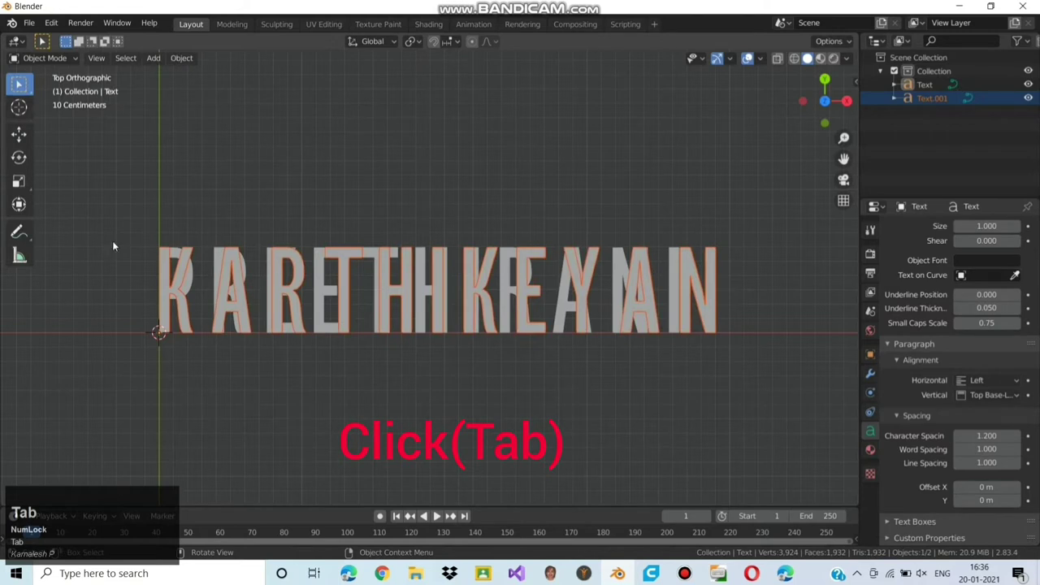
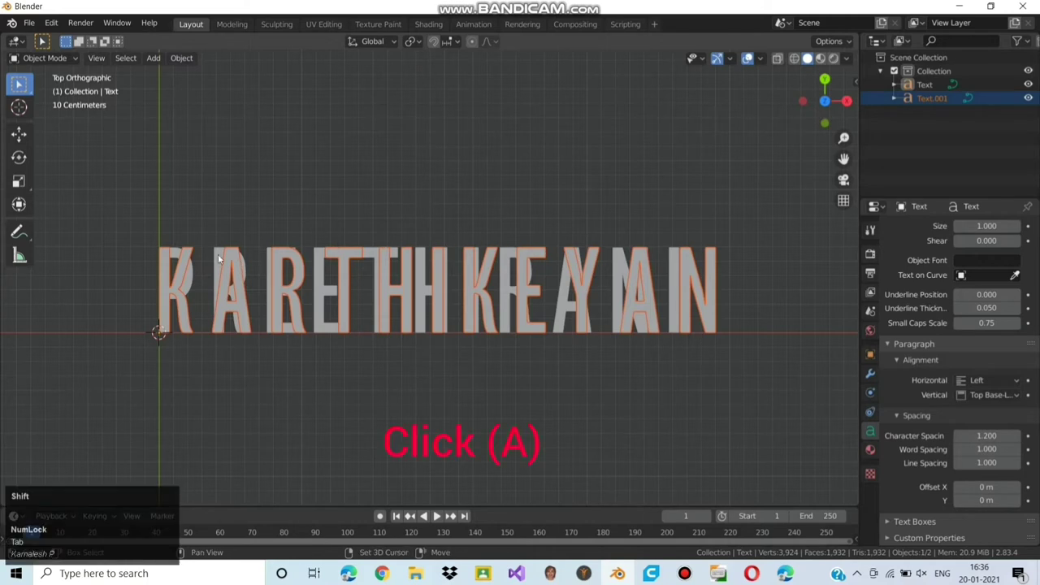
Select both name texts and set their origins to the 3D cursor, then reopen the object options
click(220, 261)
right_click(410, 205)
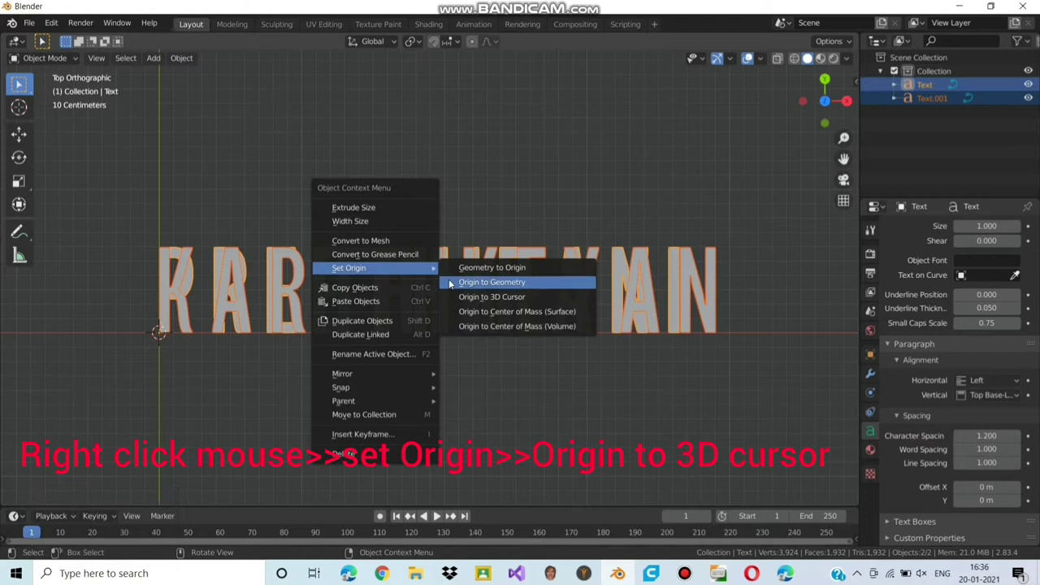
click(491, 297)
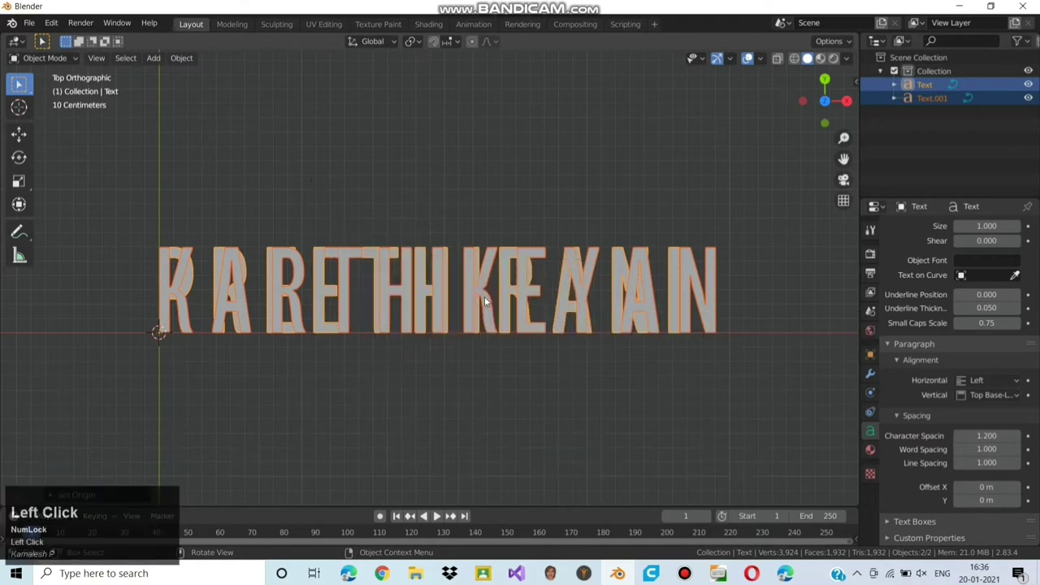
right_click(430, 225)
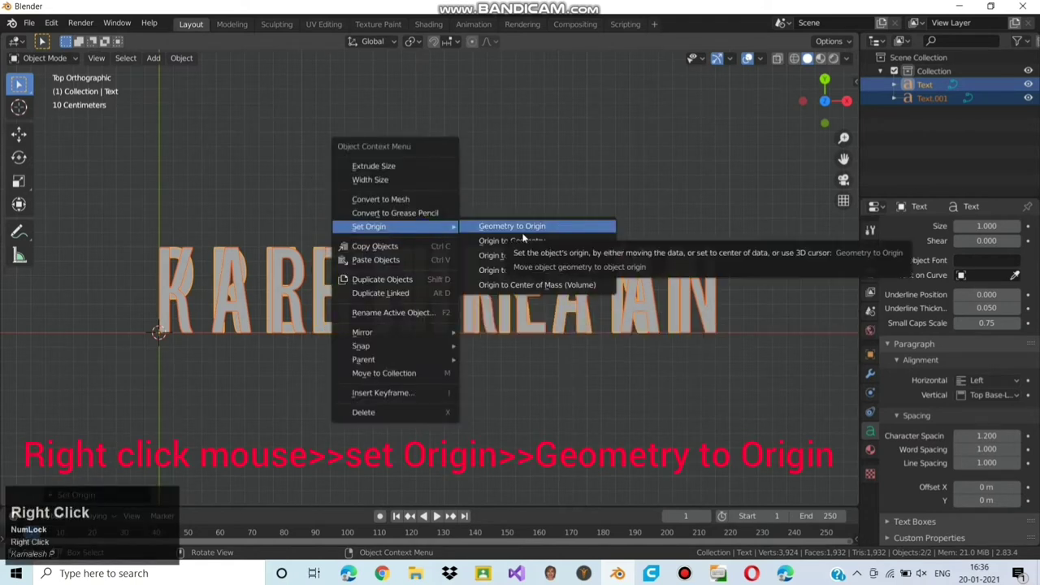
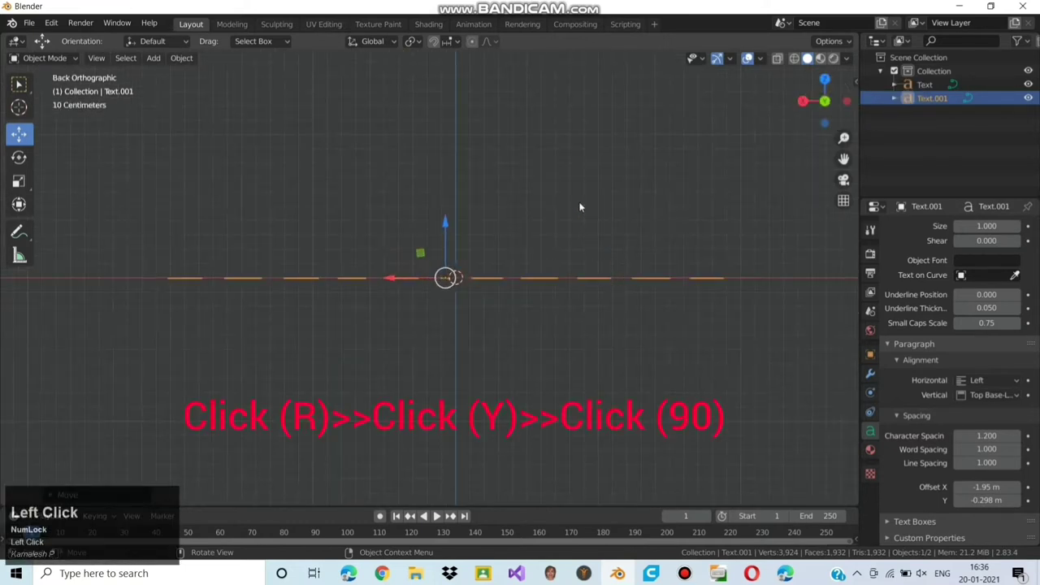
Rotate the second name text 90° about the Y axis
key(r)
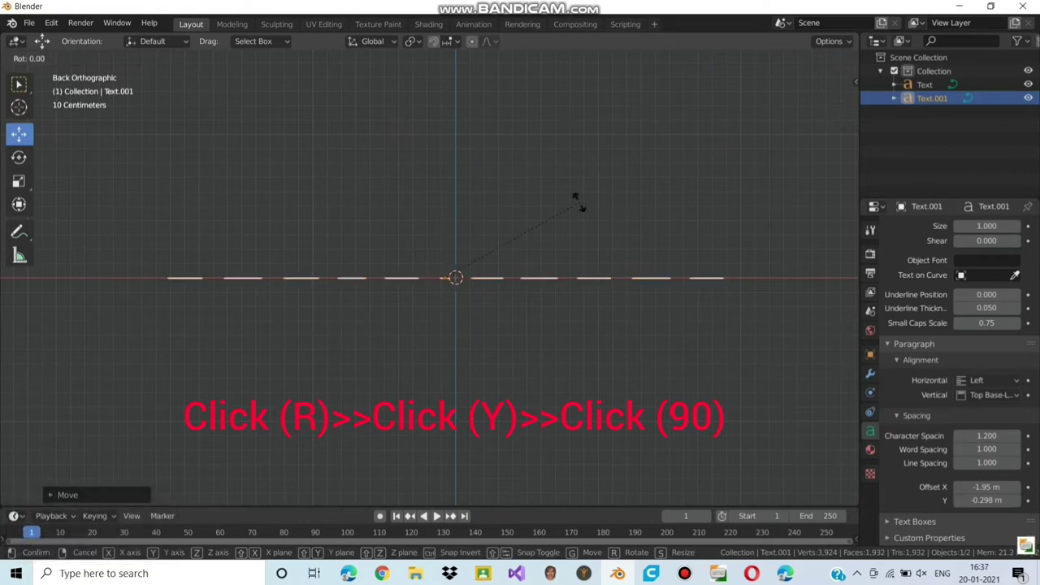
key(y)
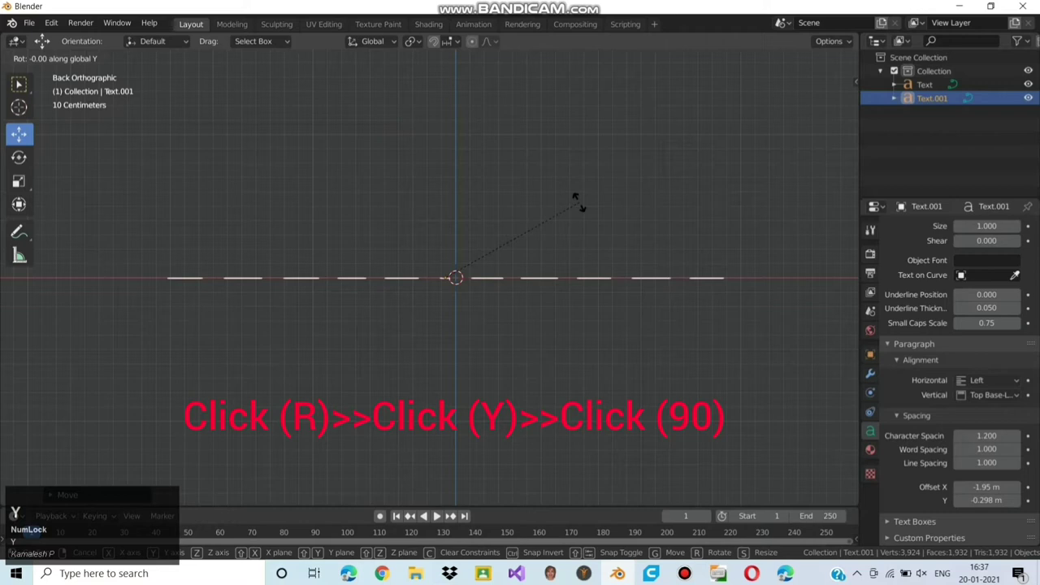
text(90)
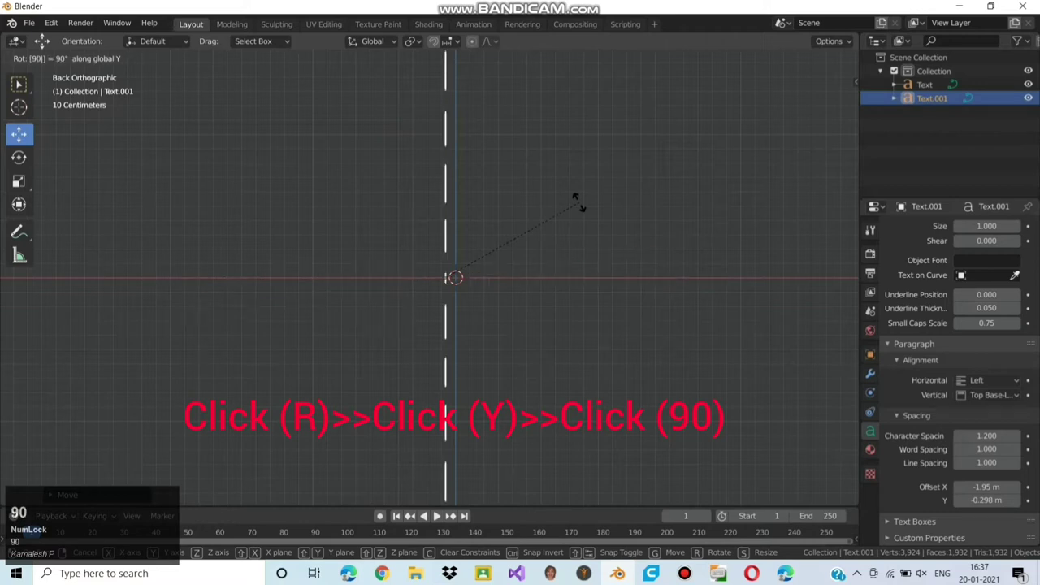
key(Return)
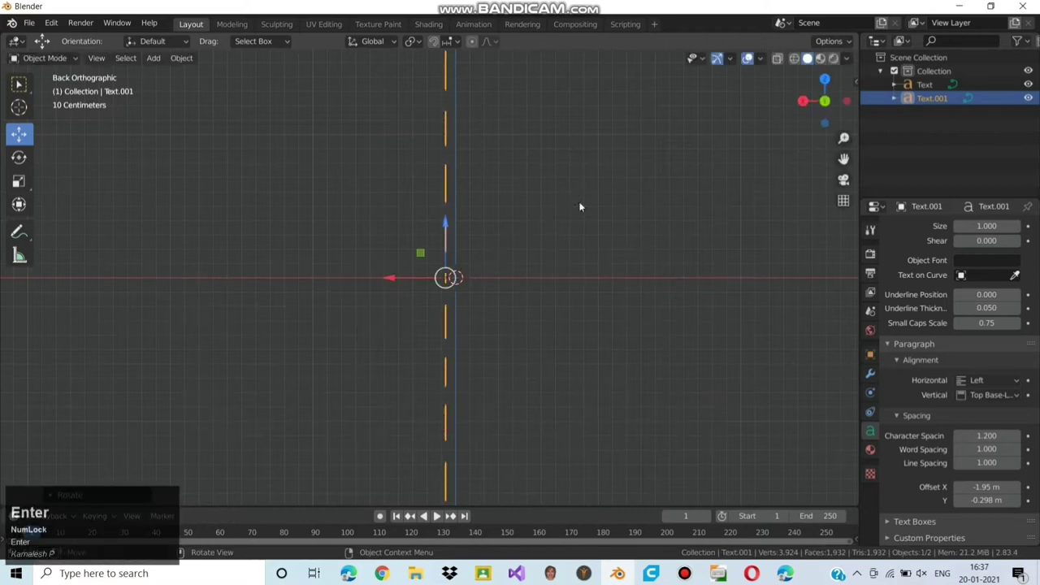
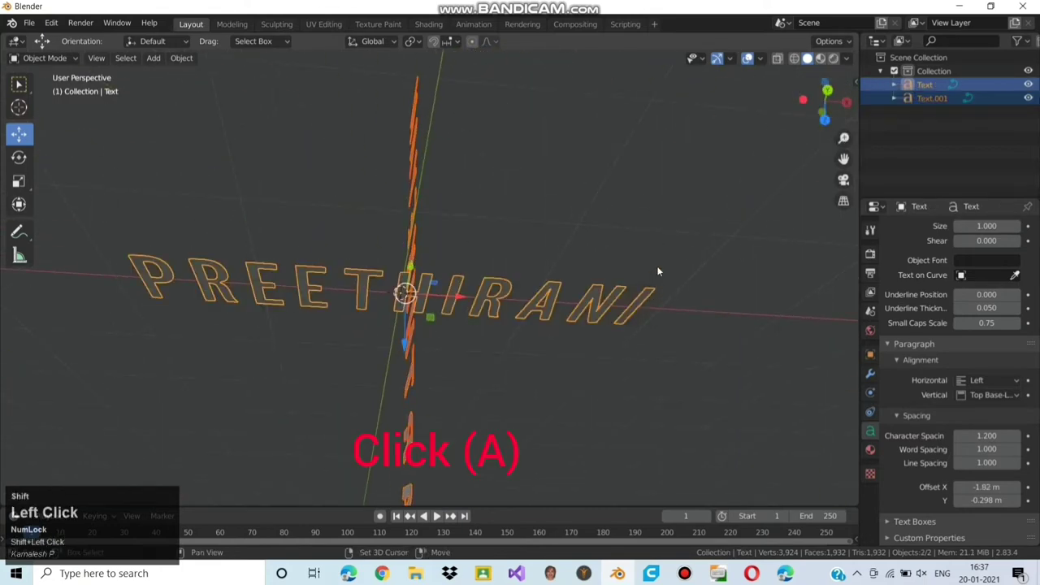
Extrude both name texts to a depth of about 201 so they pass through each other
right_click(546, 200)
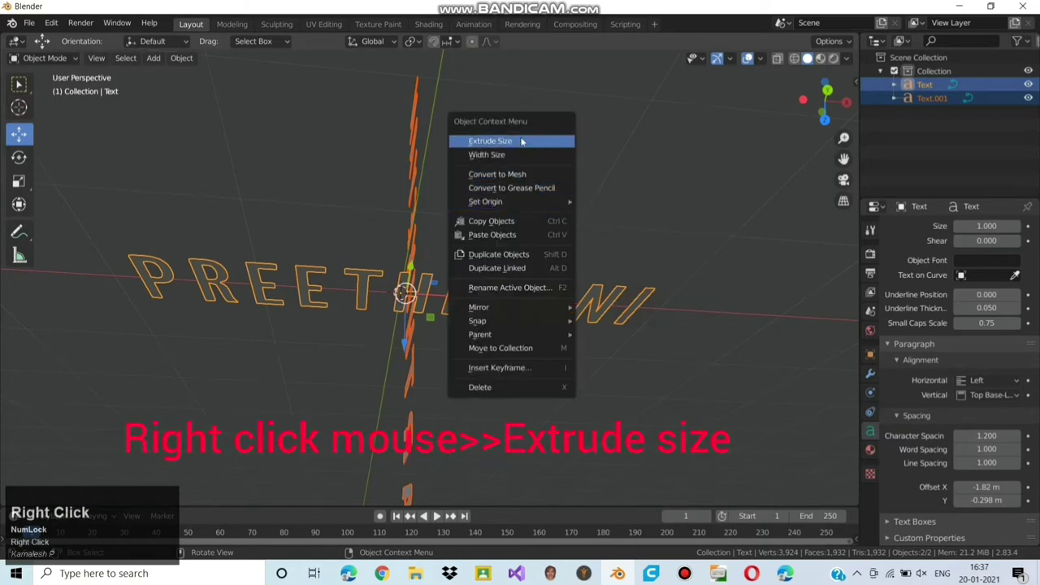
click(501, 140)
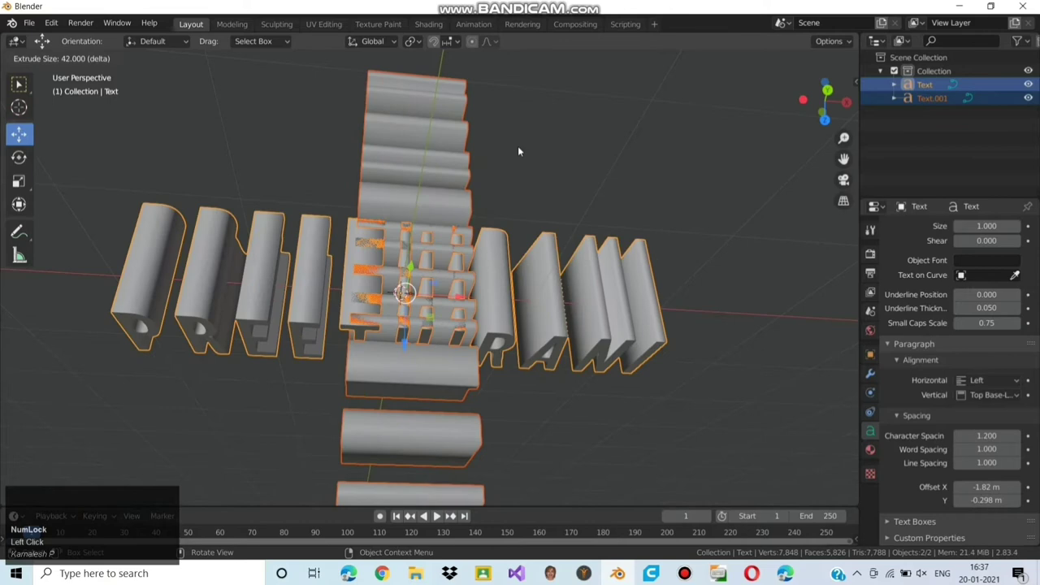
scroll(down, 3)
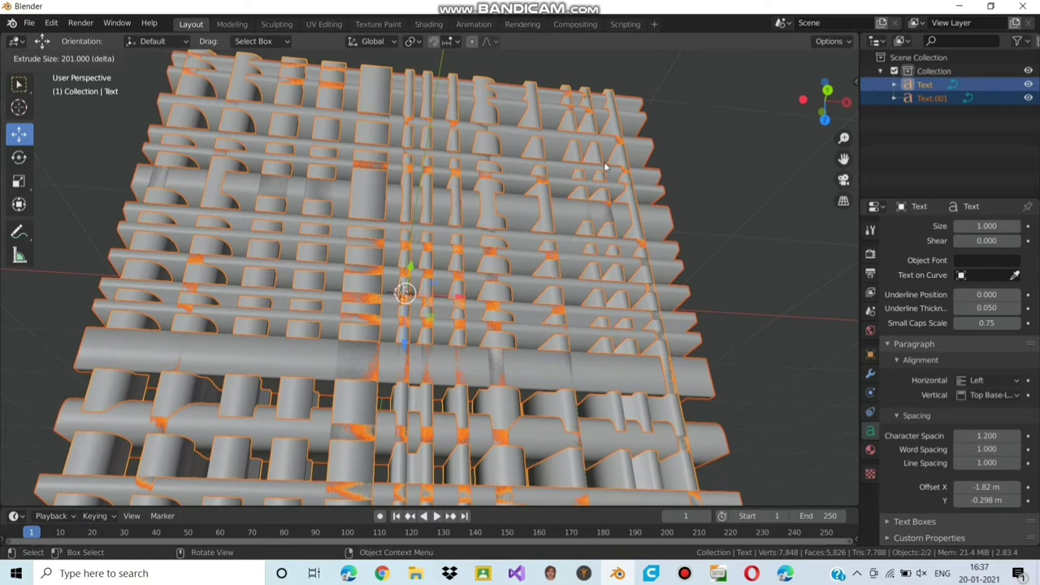
click(610, 170)
scroll(down, 3)
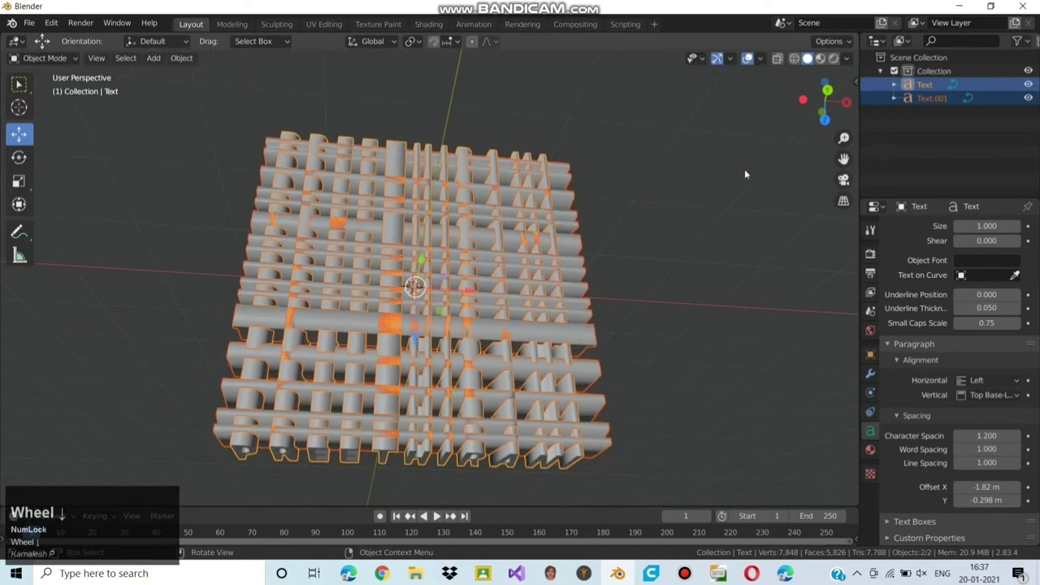
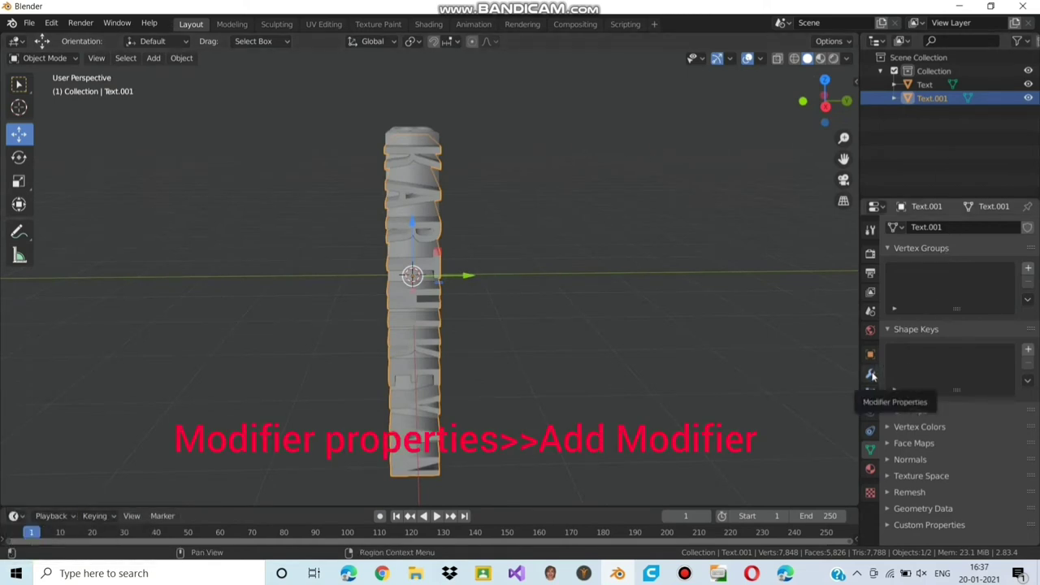
Add a Boolean modifier to Text.001 and choose the Text object as its target
click(879, 372)
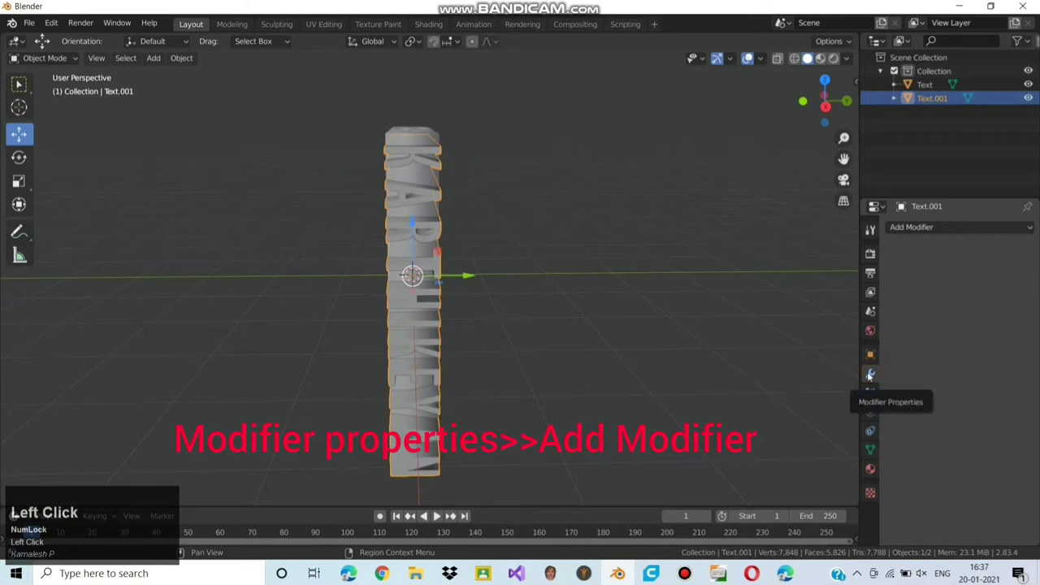
click(930, 220)
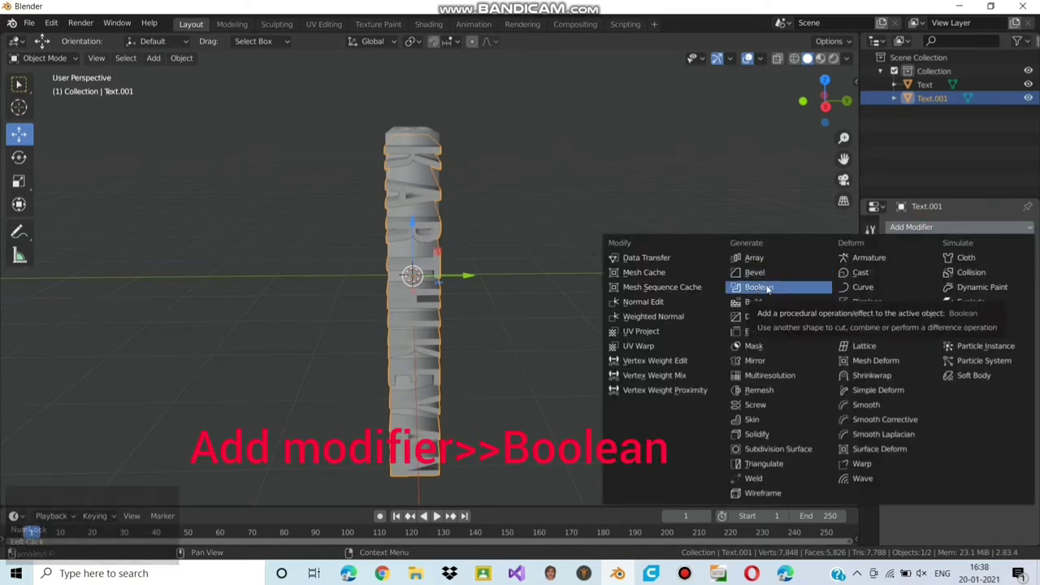
click(772, 284)
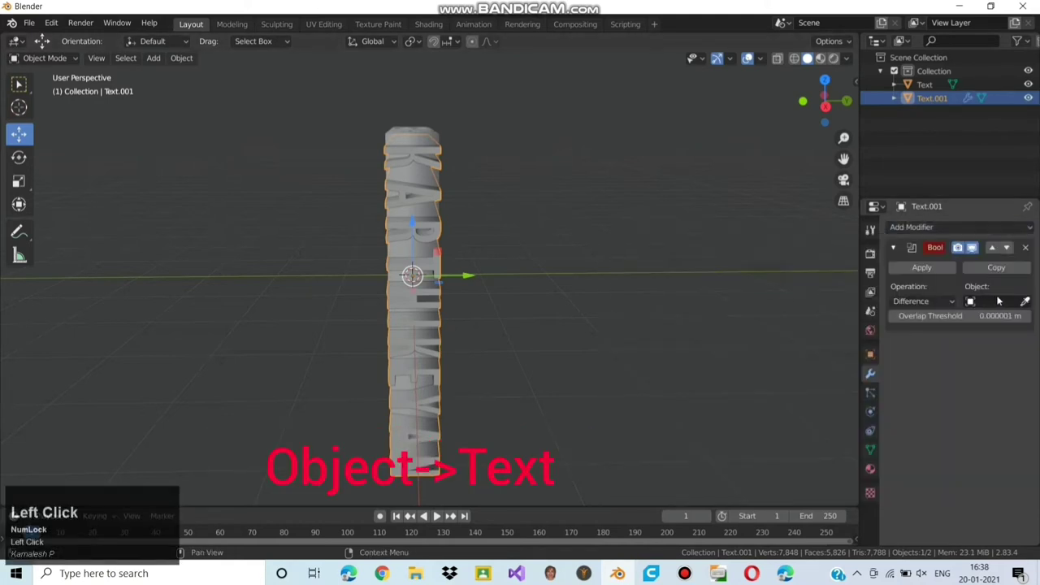
click(1003, 297)
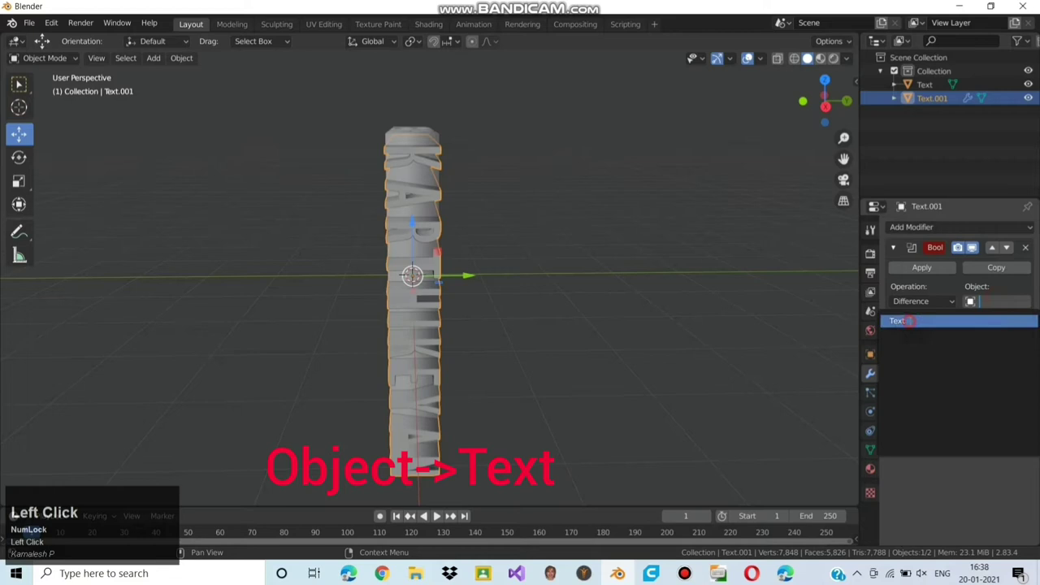
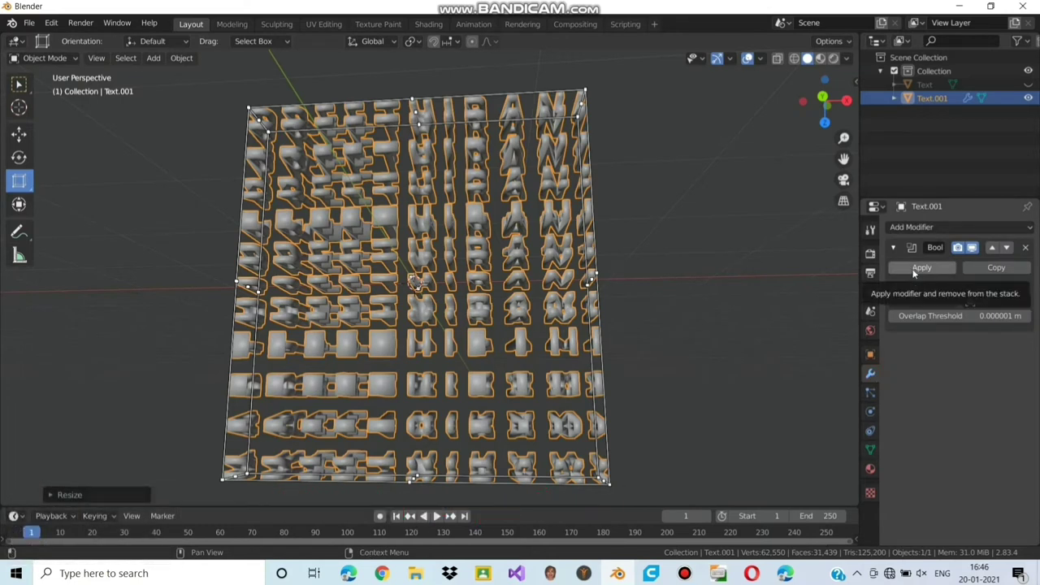
Apply the Boolean intersection to make the flip-name result permanent
click(915, 269)
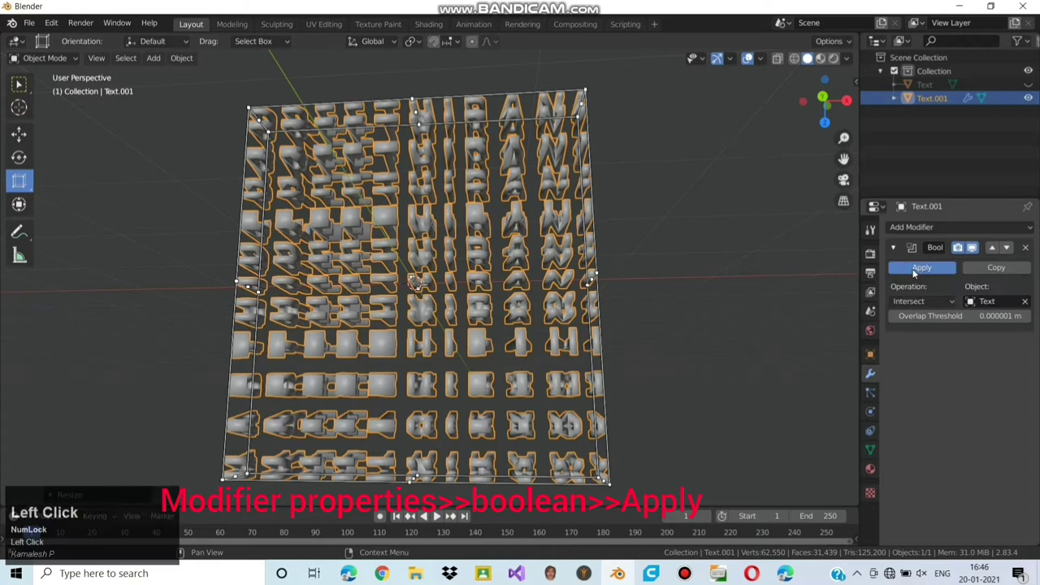
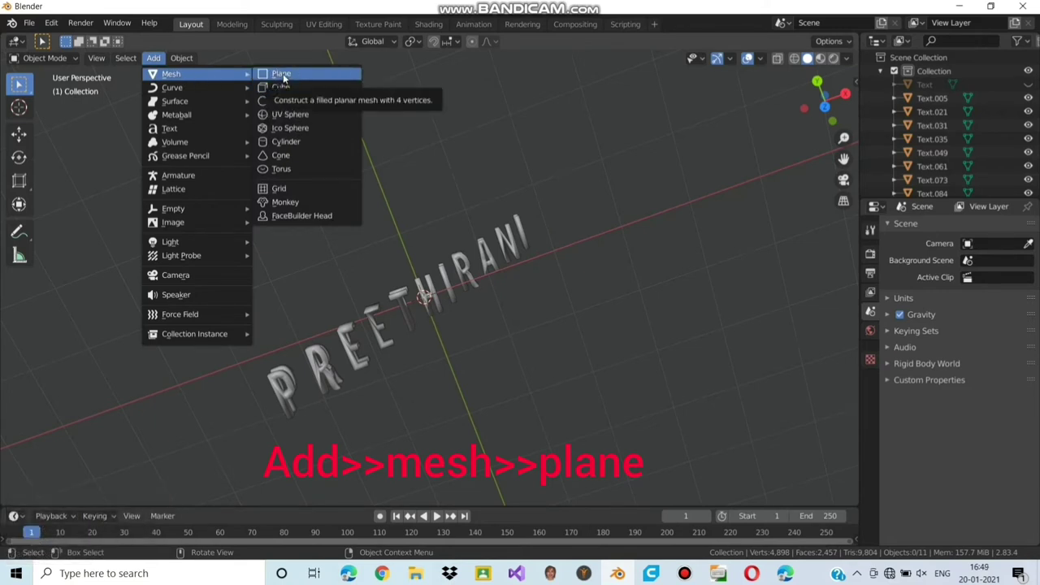
Add a base plane, rotate it 90 degrees about X and scale it larger under the letters
click(289, 73)
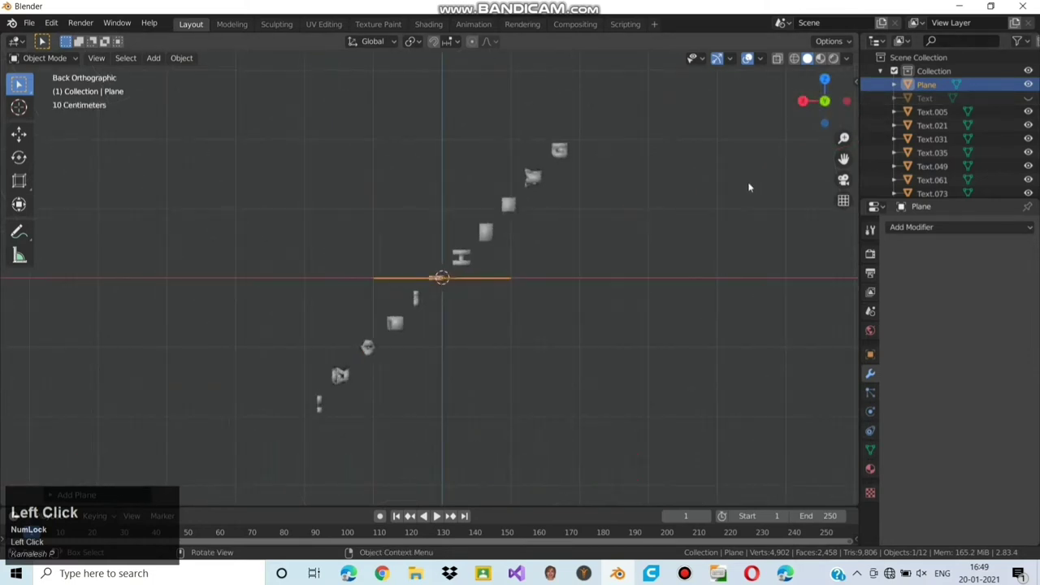
key(r)
text(rx90)
key(Return)
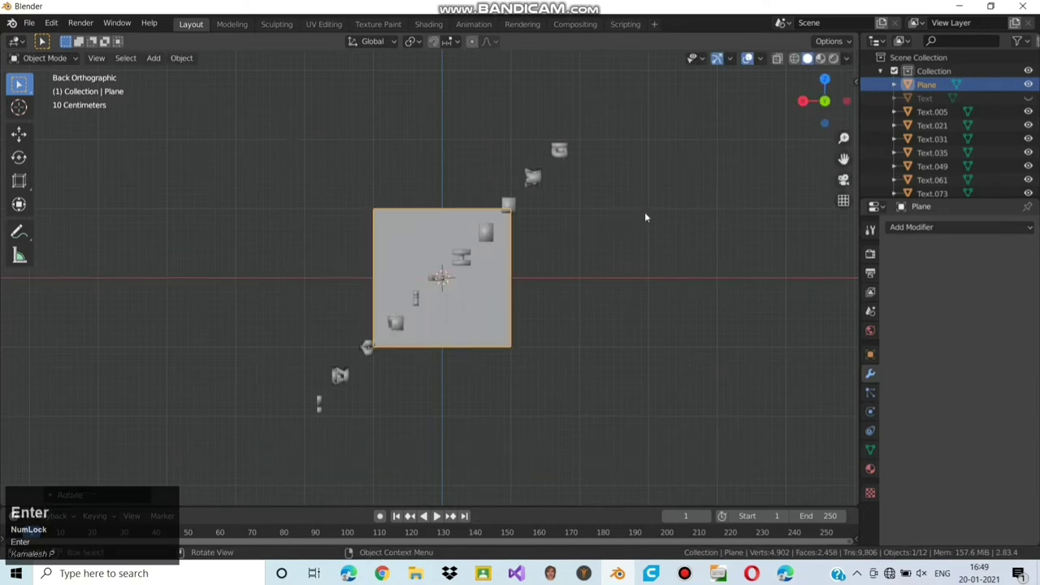
key(s)
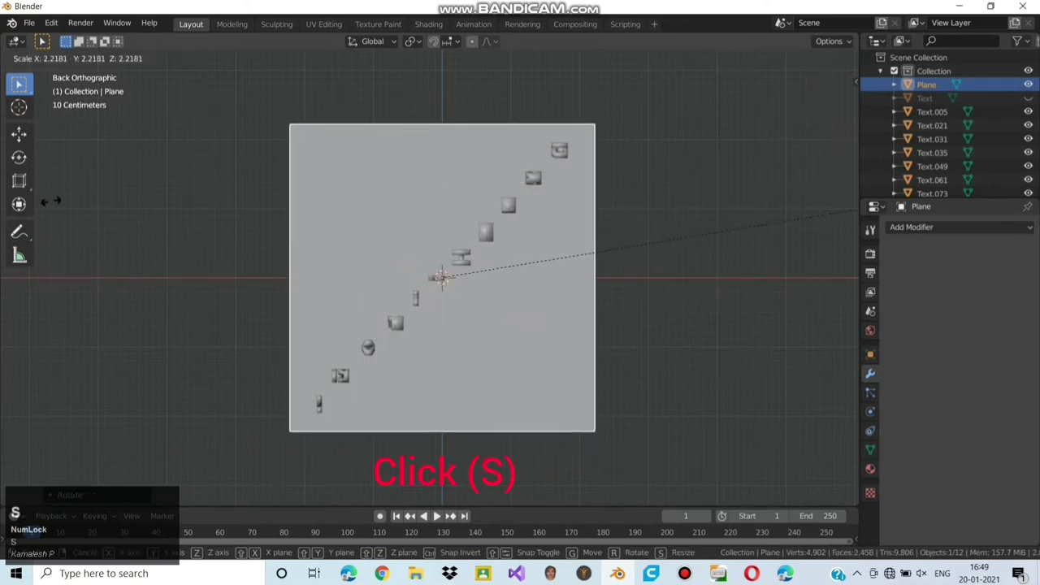
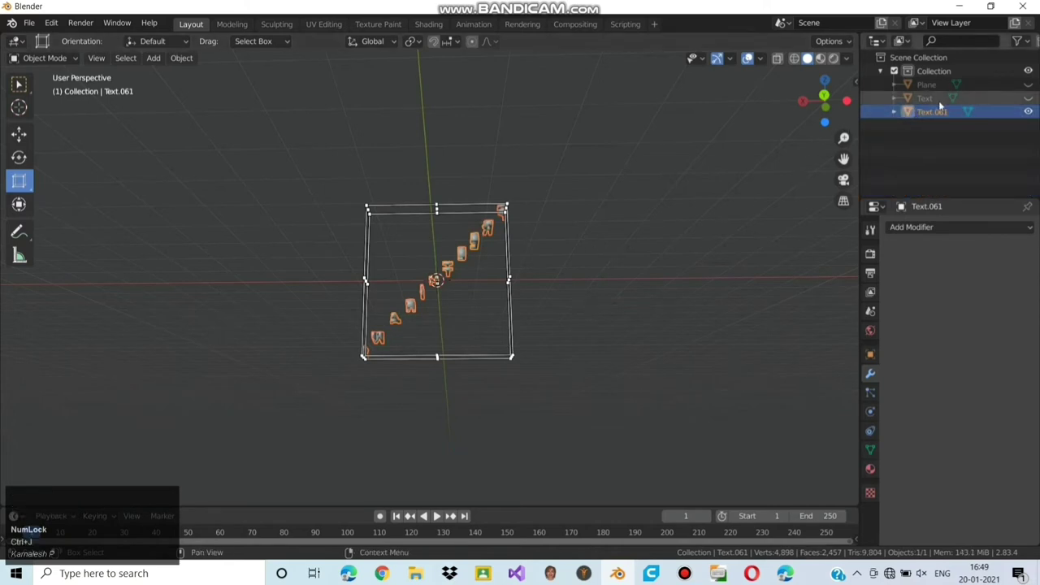
click(1027, 95)
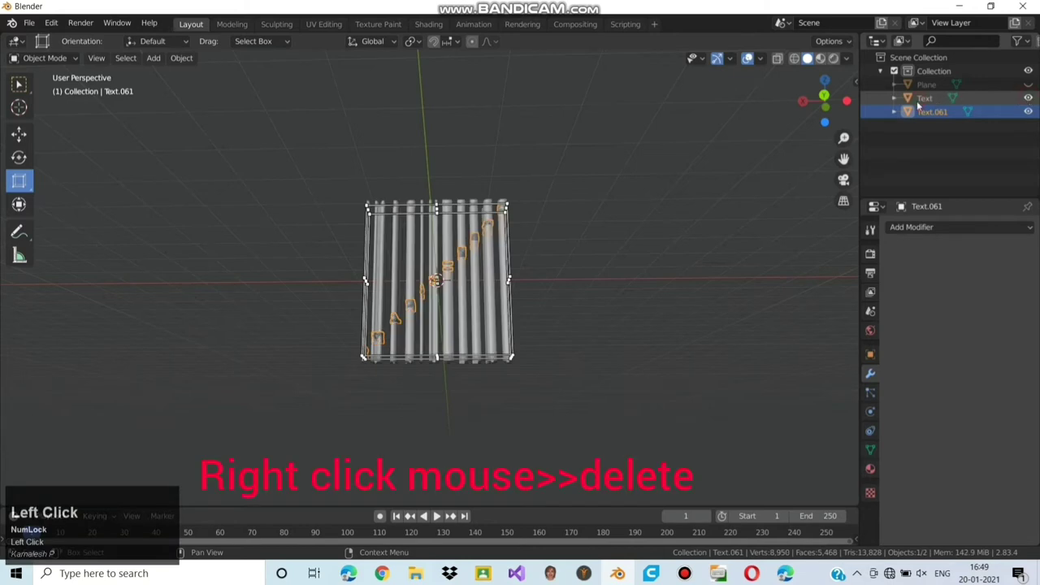
Delete the extra Text object and rotate the remaining lettering 45 degrees about Y, then select the plate
right_click(926, 99)
click(880, 135)
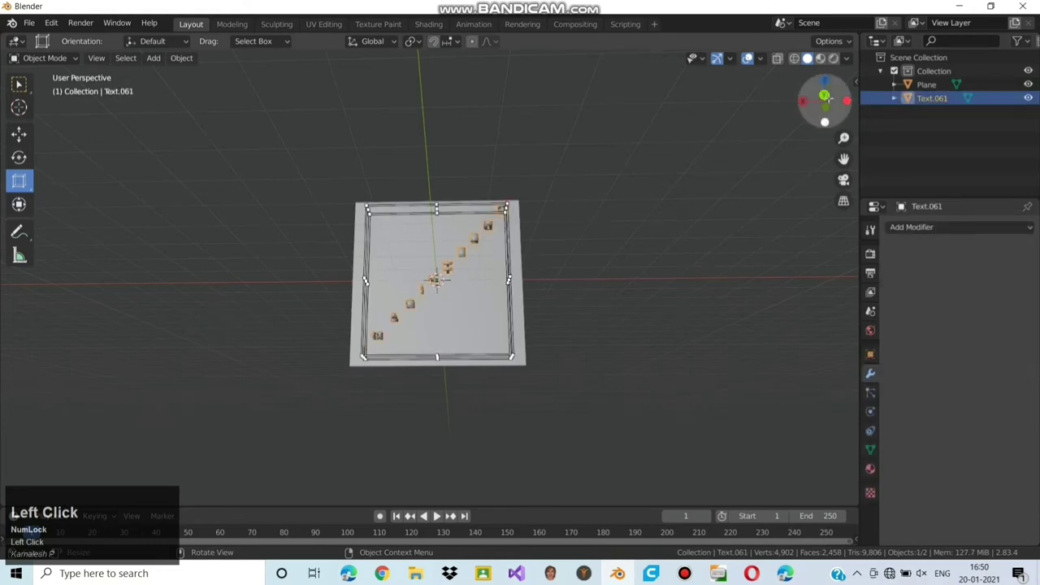
key(r)
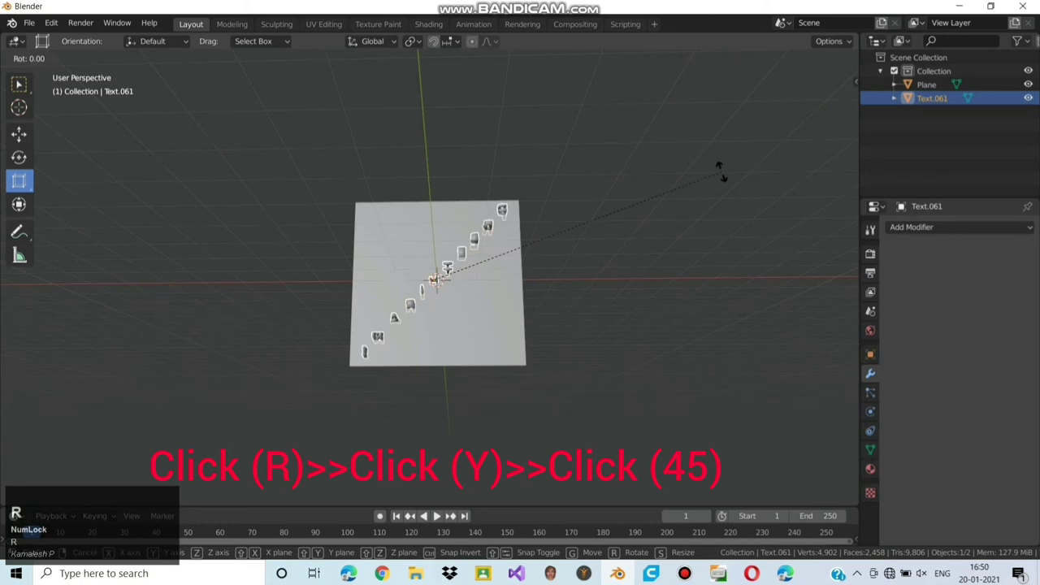
key(y)
text(y45)
key(Return)
click(487, 267)
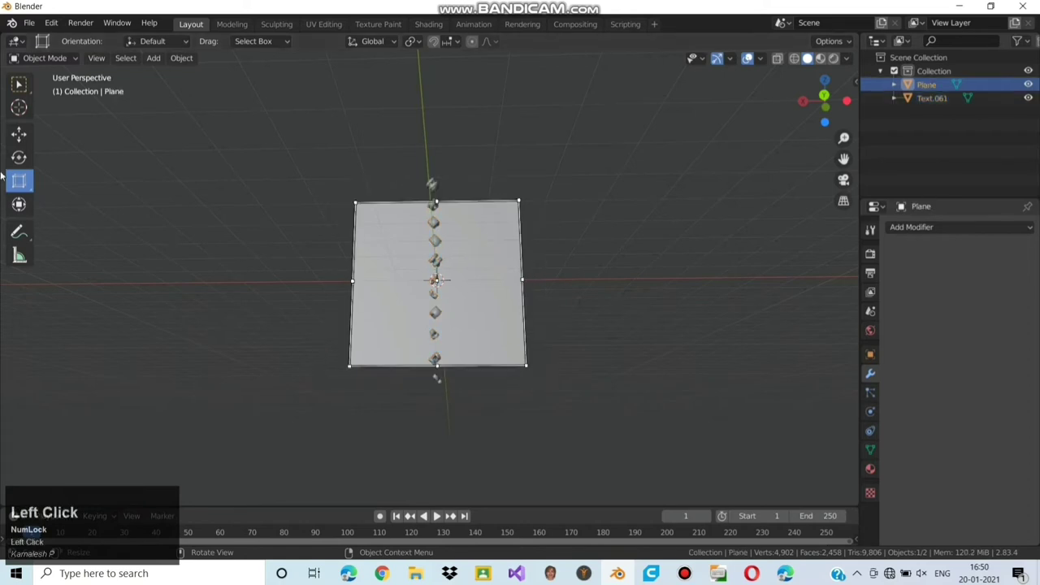
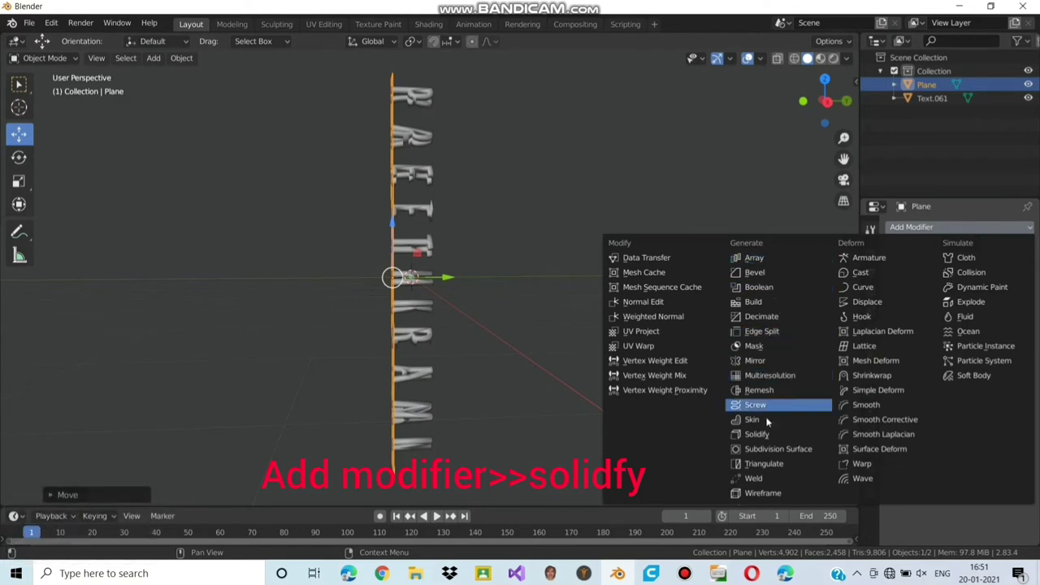
Give the plate a Solidify modifier with 0.03 m thickness and inspect it around the letters
click(771, 431)
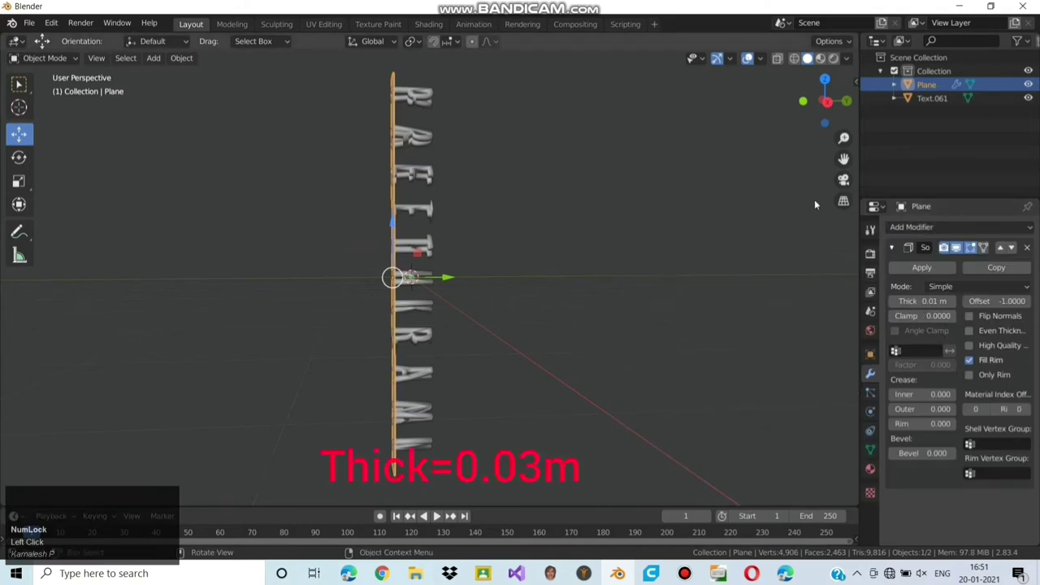
scroll(up, 3)
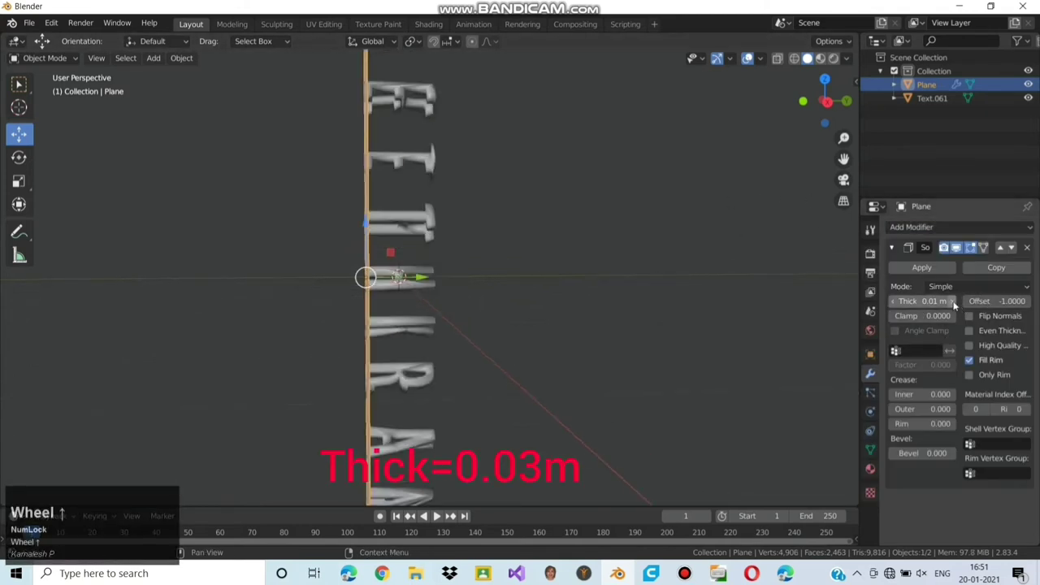
click(959, 299)
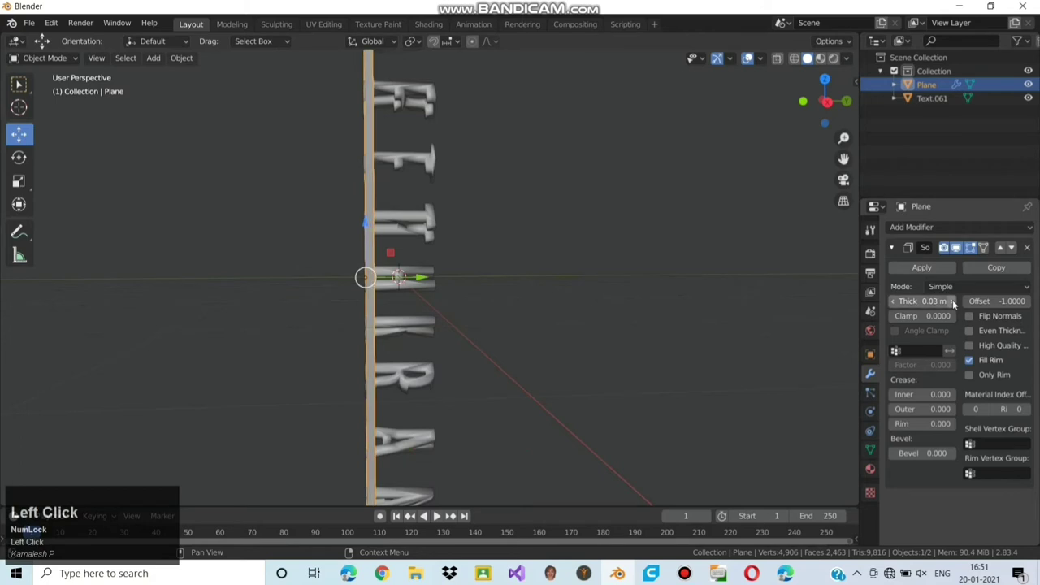
scroll(down, 3)
drag(898, 303, 925, 269)
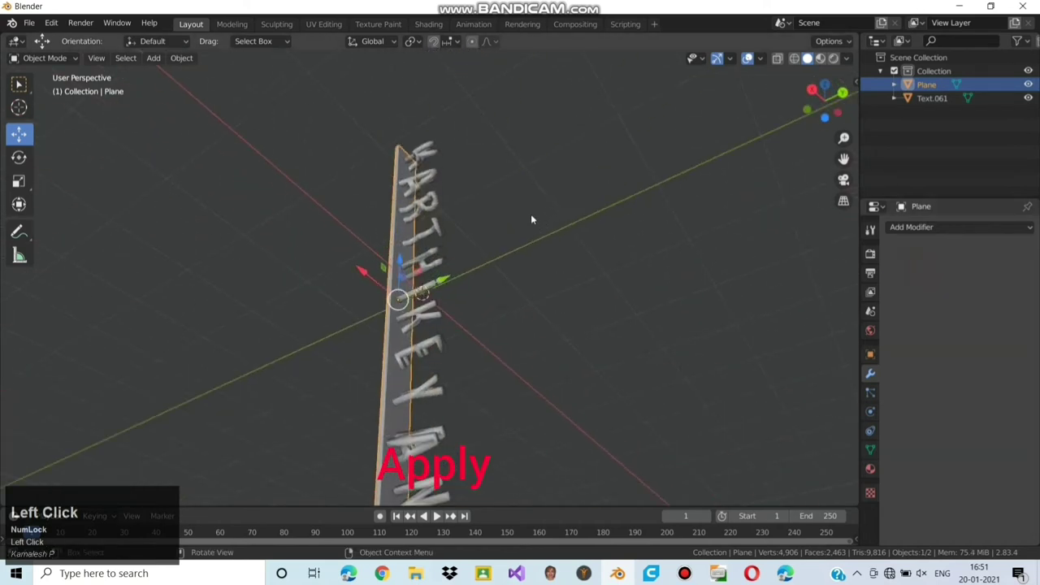
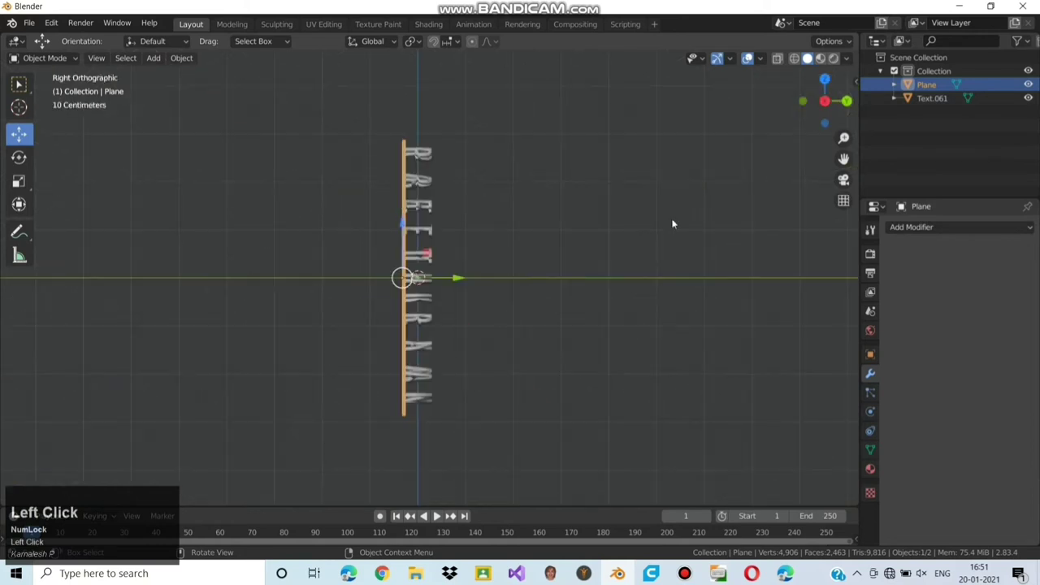
scroll(up, 3)
scroll(down, 3)
Start exporting the plate and lettering in Stl (.stl) format
click(39, 19)
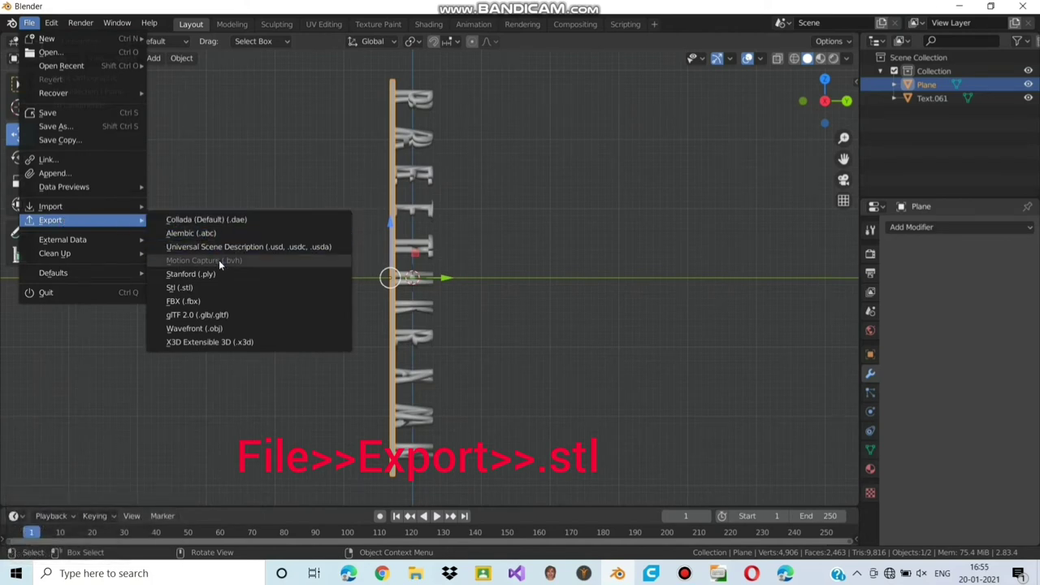
click(225, 286)
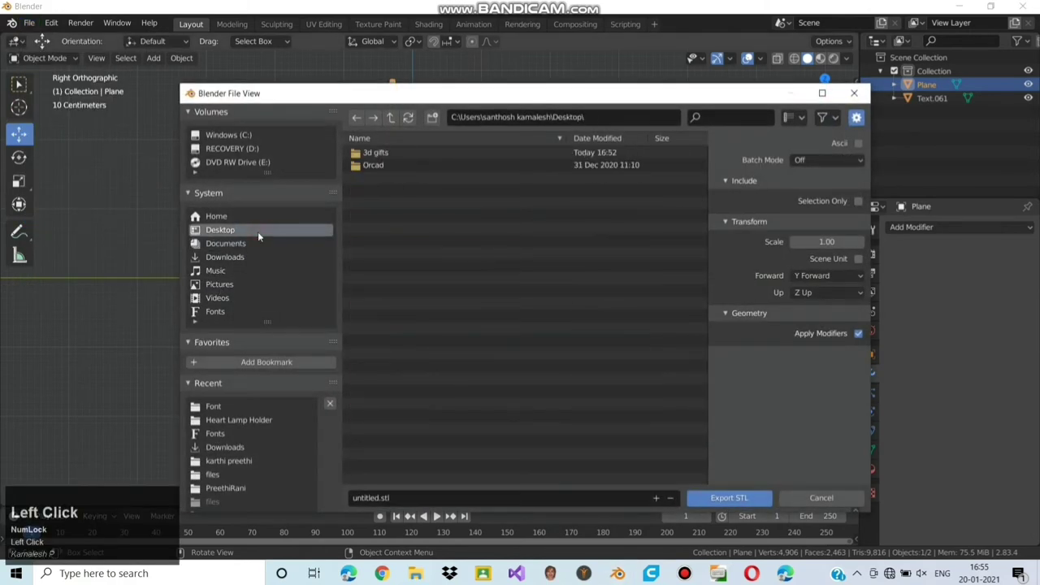
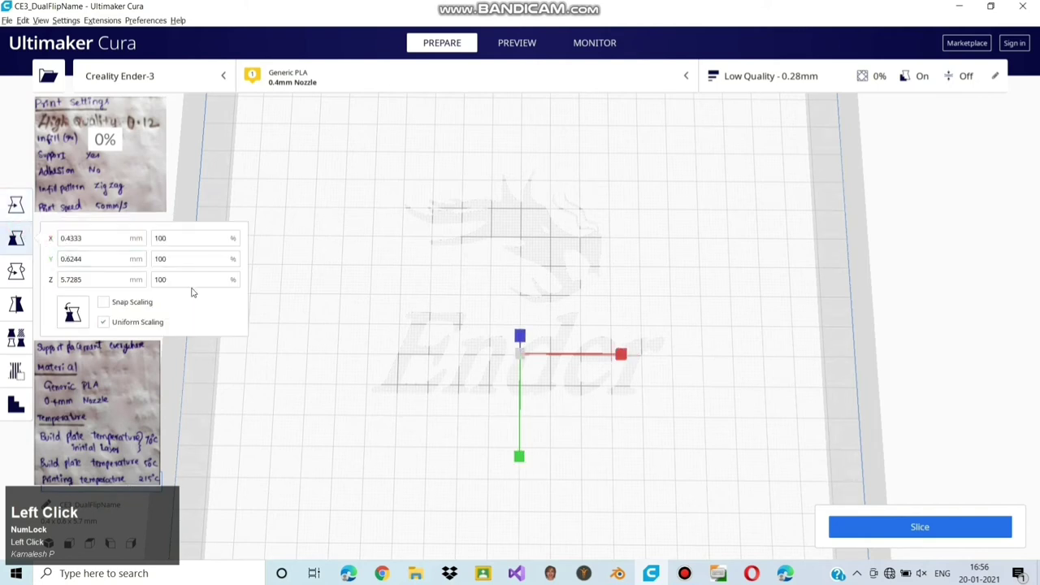
Scale the name model up uniformly and set its Y size to 100 mm on the build plate
key(0)
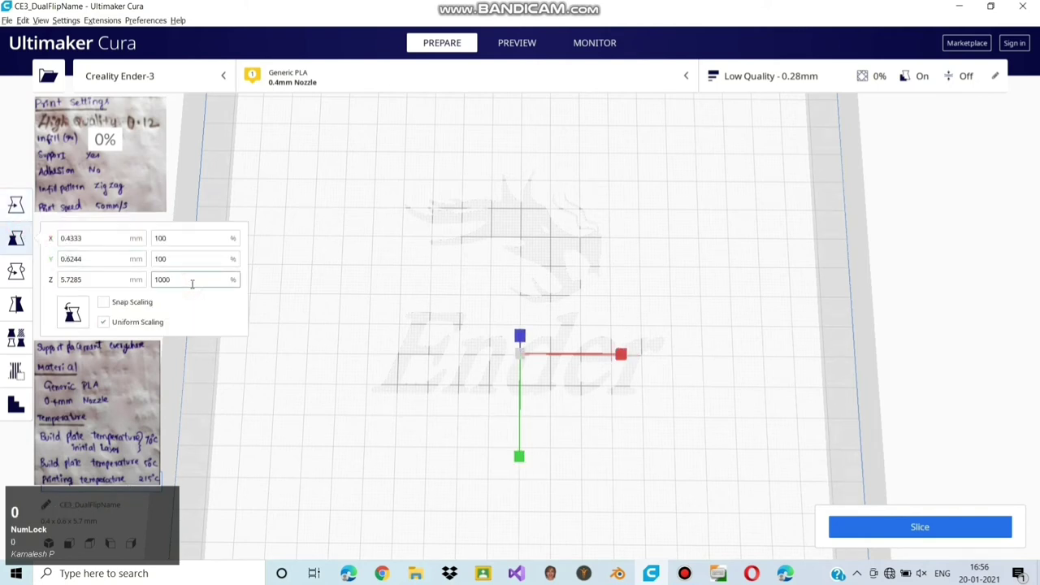
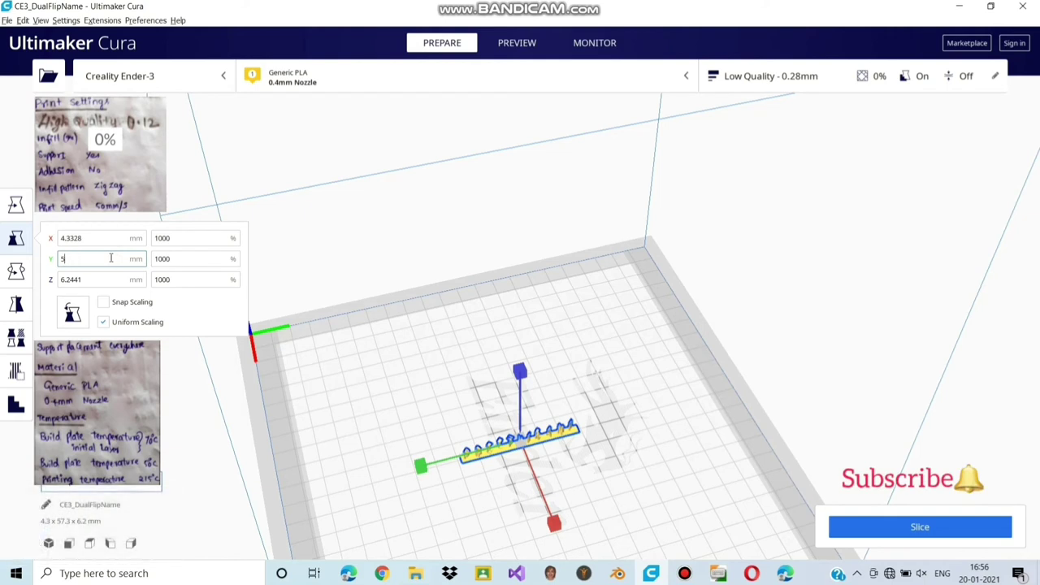
key(1)
text(100)
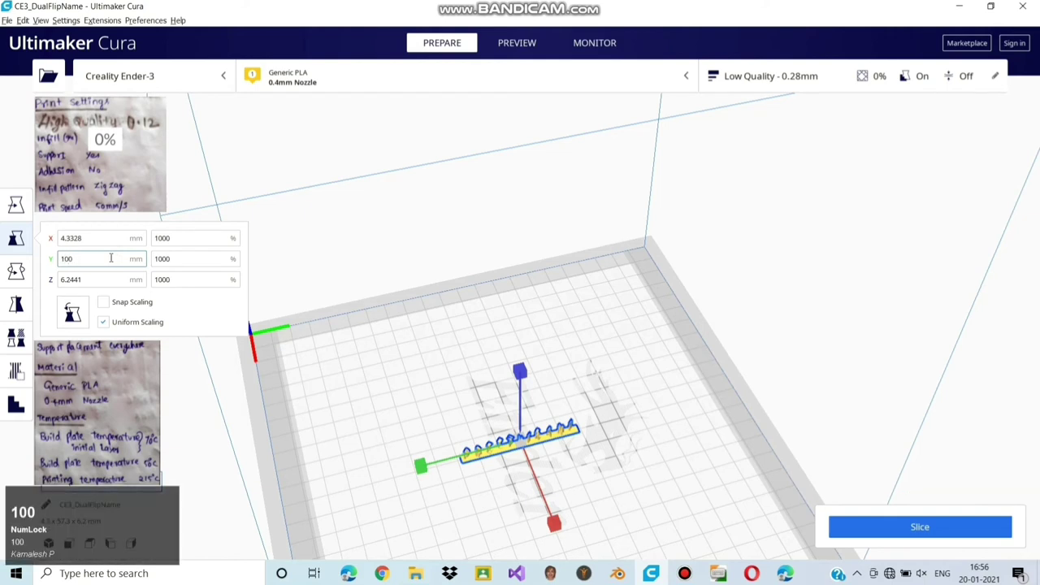
key(Return)
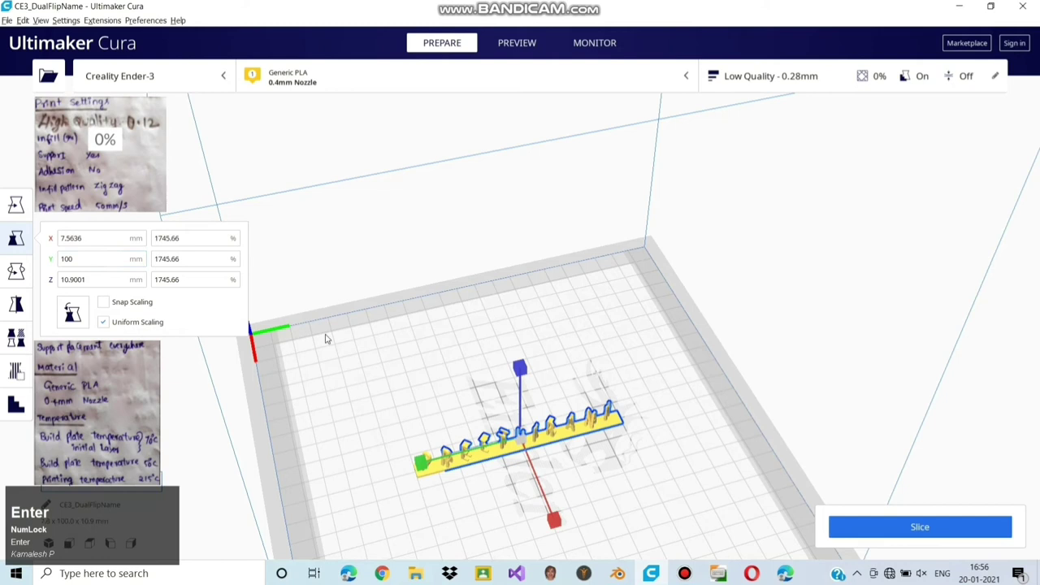
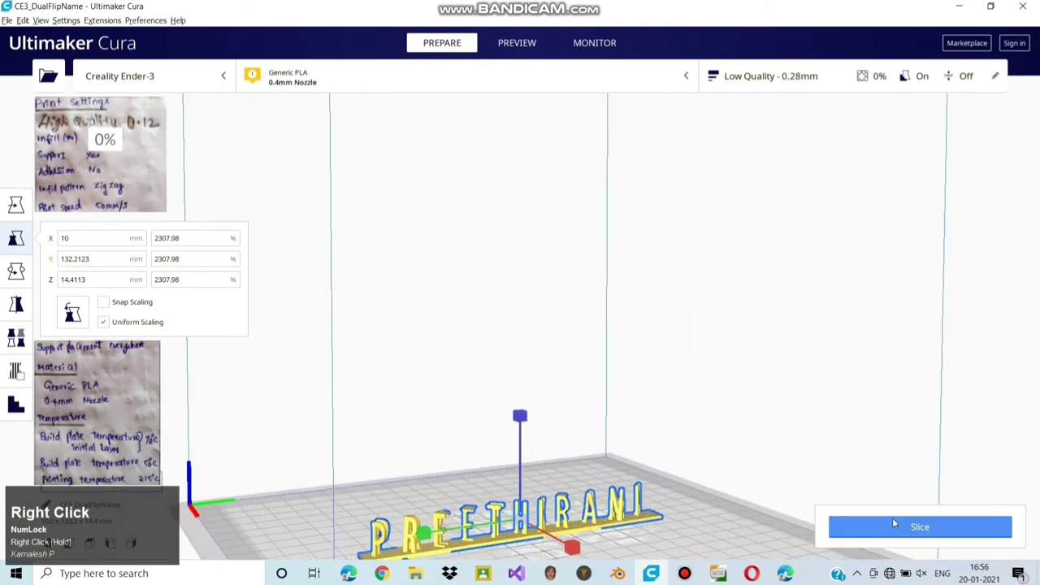
Slice the model, reslice with the 0.12 mm Super Quality profile and show the layer preview
click(593, 522)
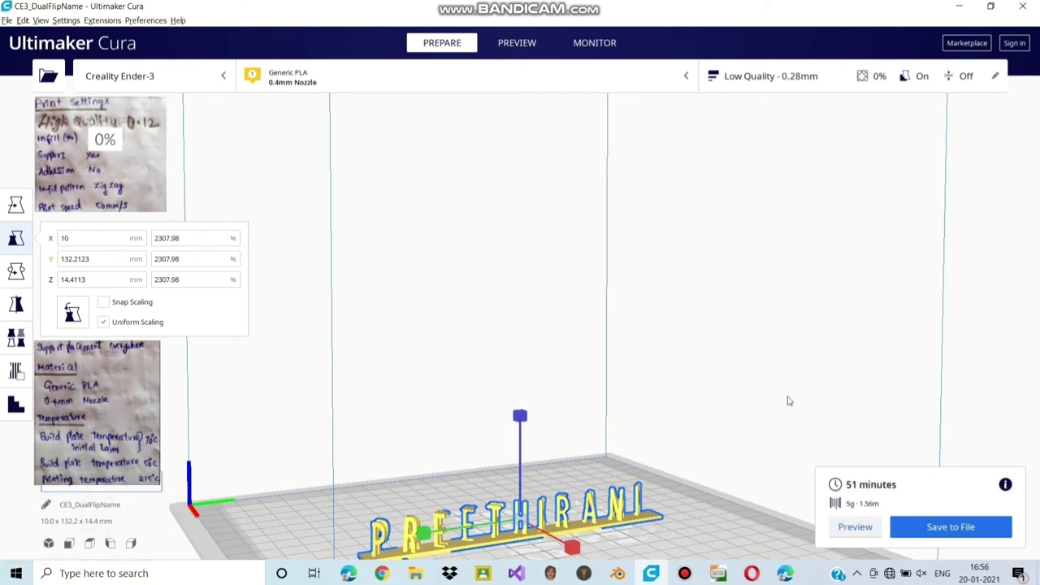
click(557, 526)
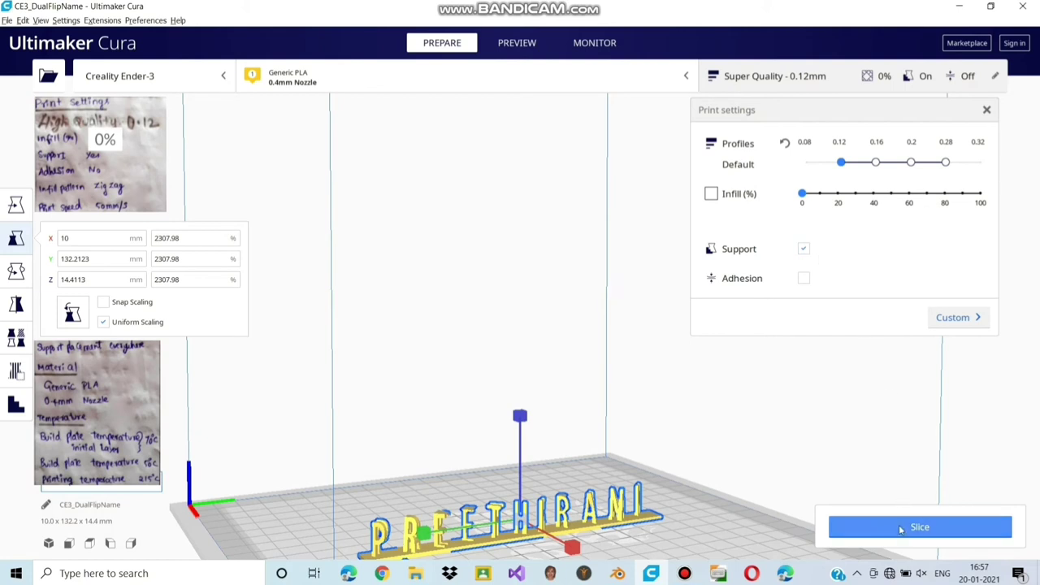
click(557, 526)
drag(556, 526, 398, 478)
click(398, 479)
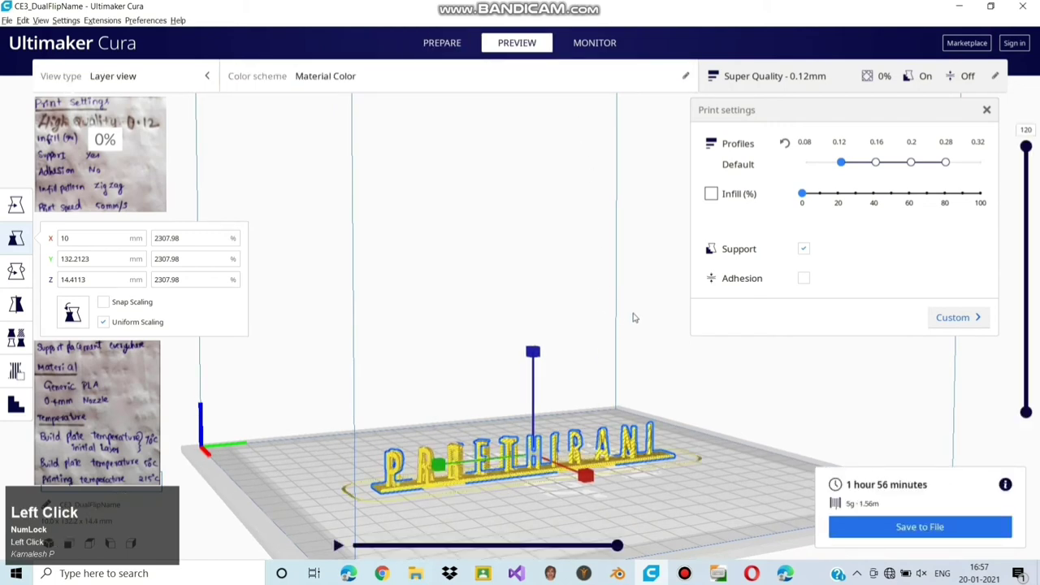
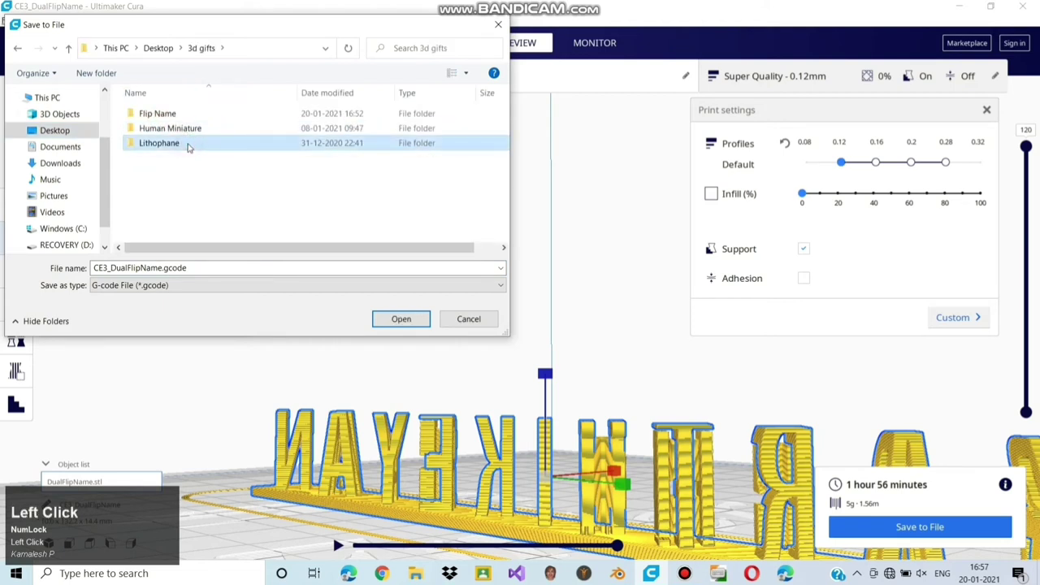
Browse into the Flip Name project folder for saving the G-code
click(214, 120)
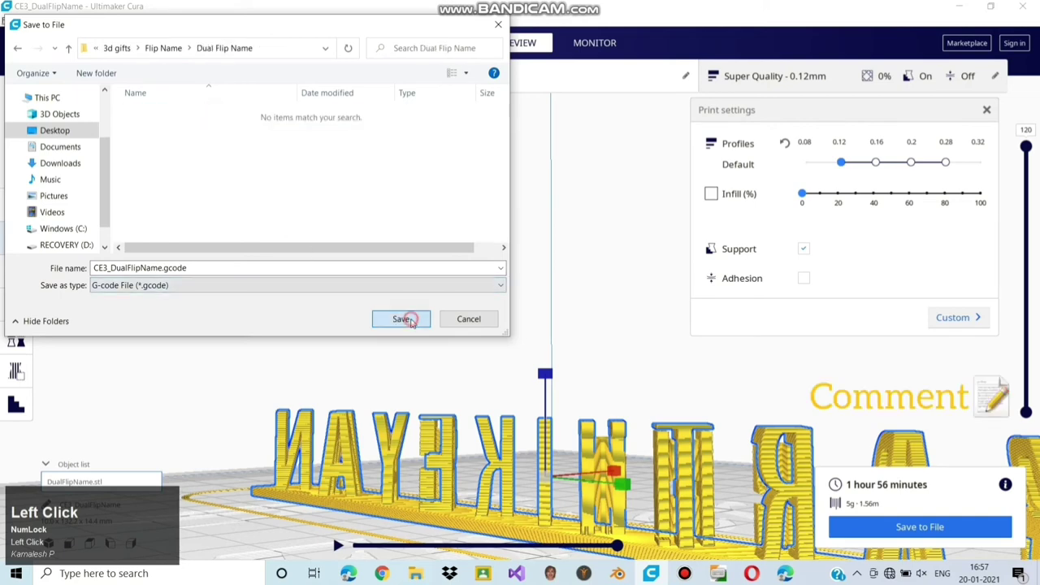
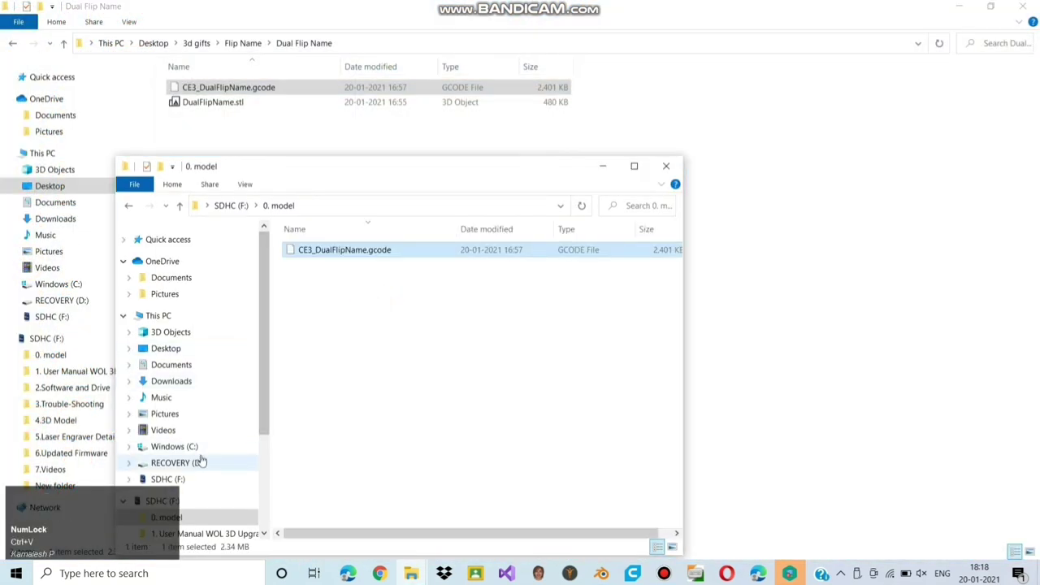
Select the SDHC (F:) card in the navigation pane and bring up its options to eject it
scroll(down, 3)
click(199, 457)
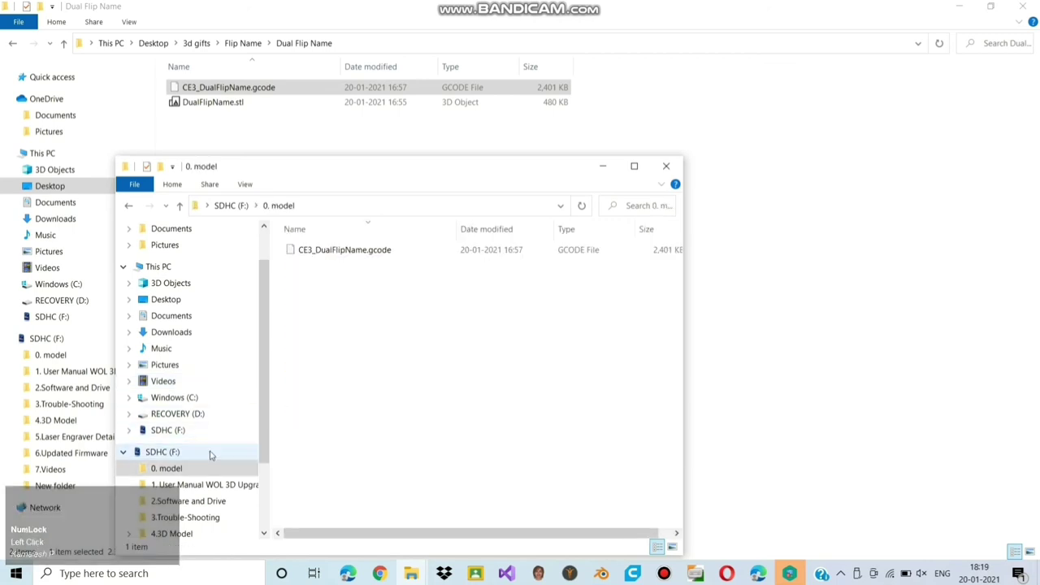
right_click(212, 457)
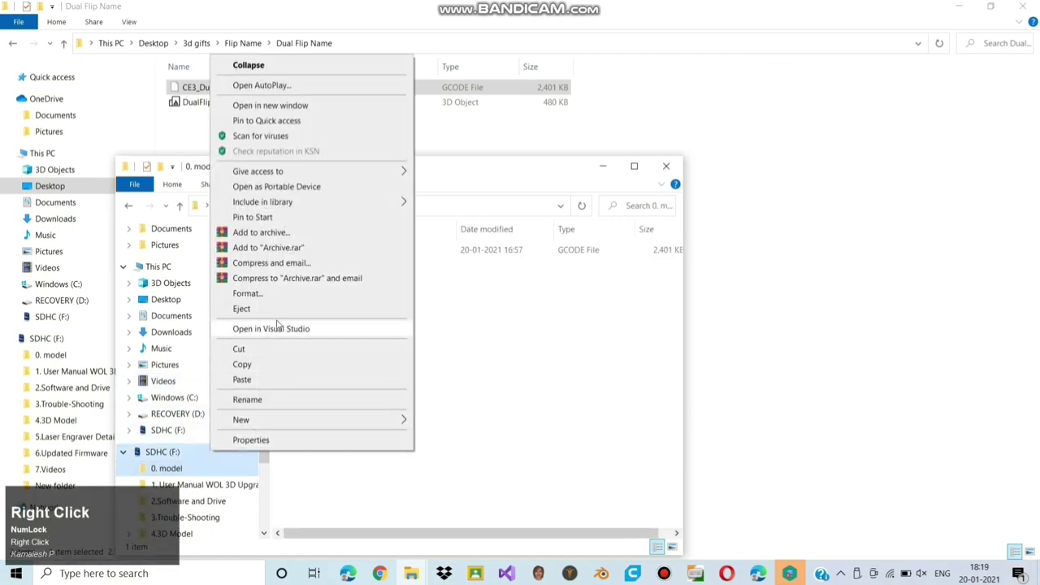